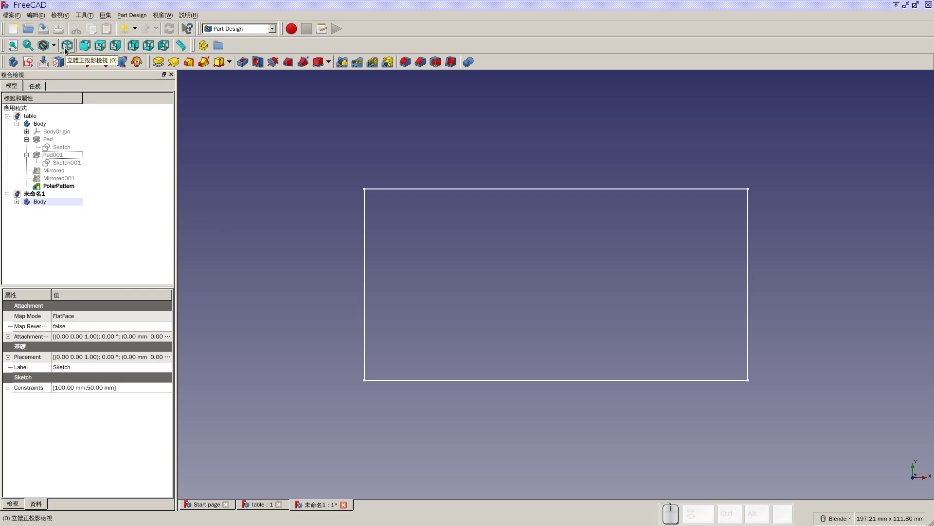
- Switch the 100 × 50 mm rectangle sketch to an isometric view
left_click(67, 49)
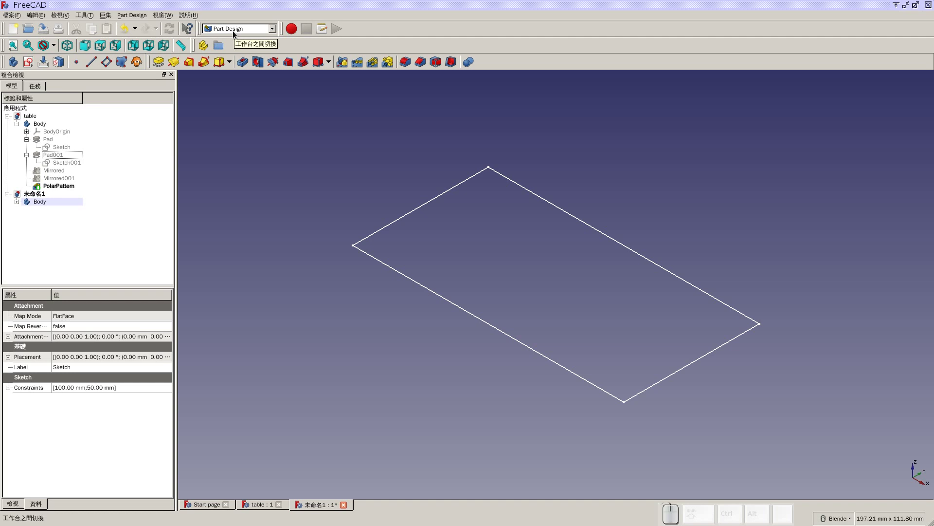
left_click(19, 204)
left_click(21, 204)
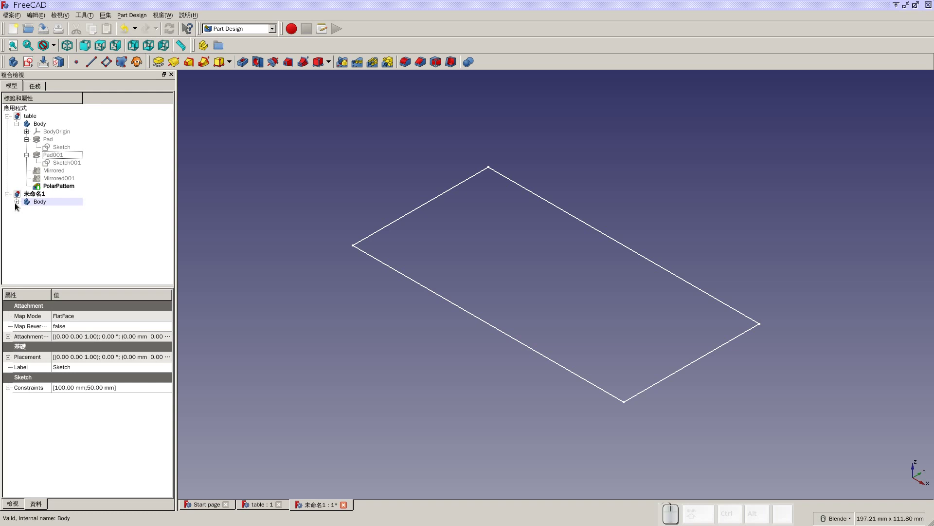
left_click(18, 206)
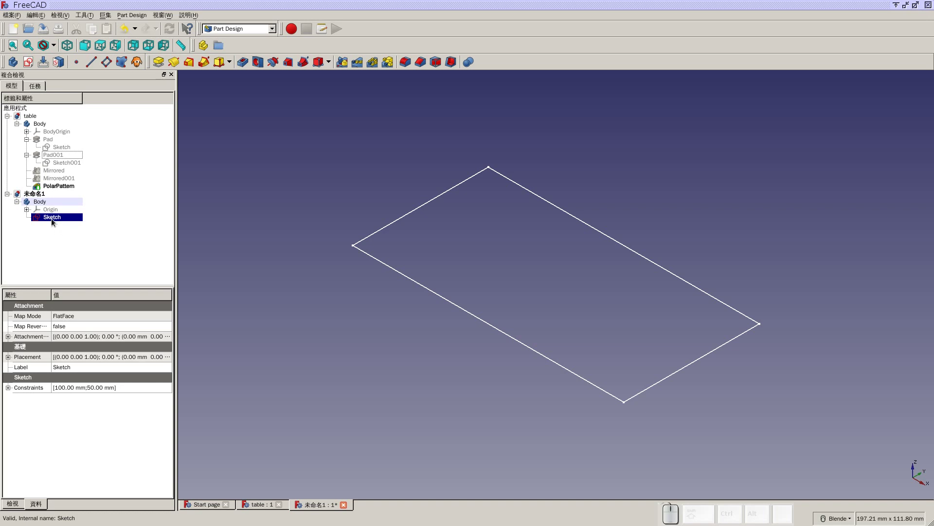
left_click(54, 221)
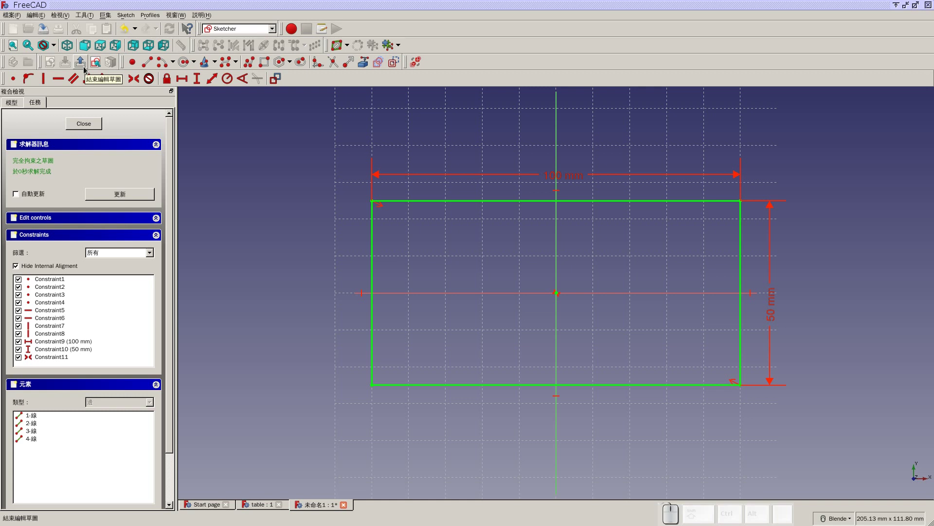
left_click(83, 66)
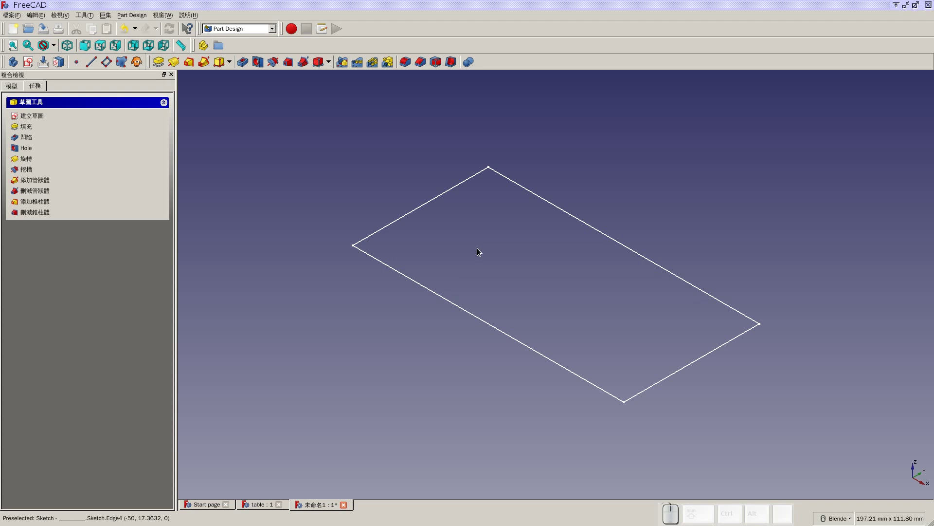
- Check prac01-table.svg in Geeqie, then start a Pad of the rectangle sketch
left_click(16, 87)
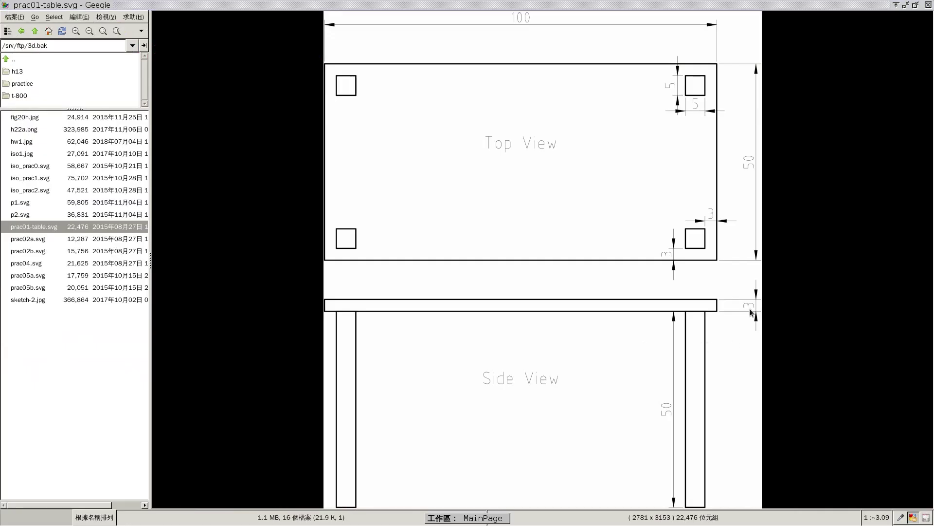
key("2")
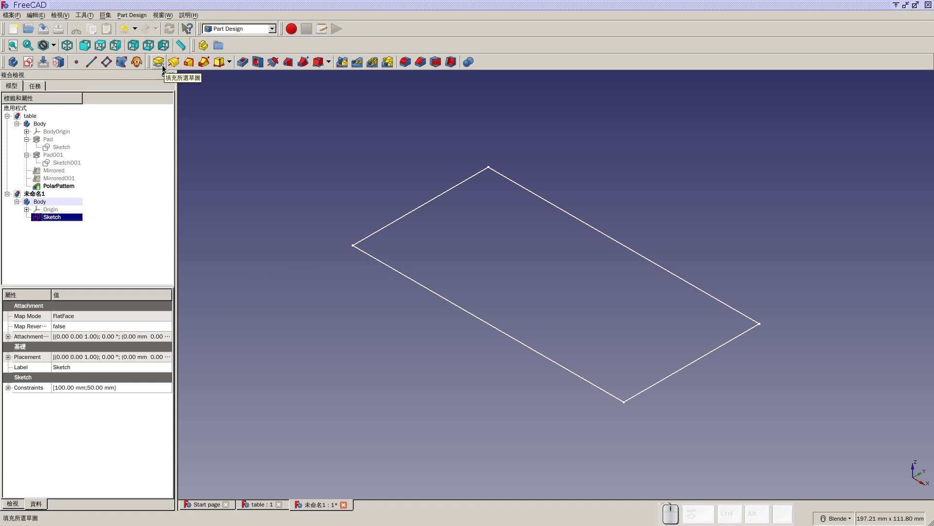
left_click(165, 66)
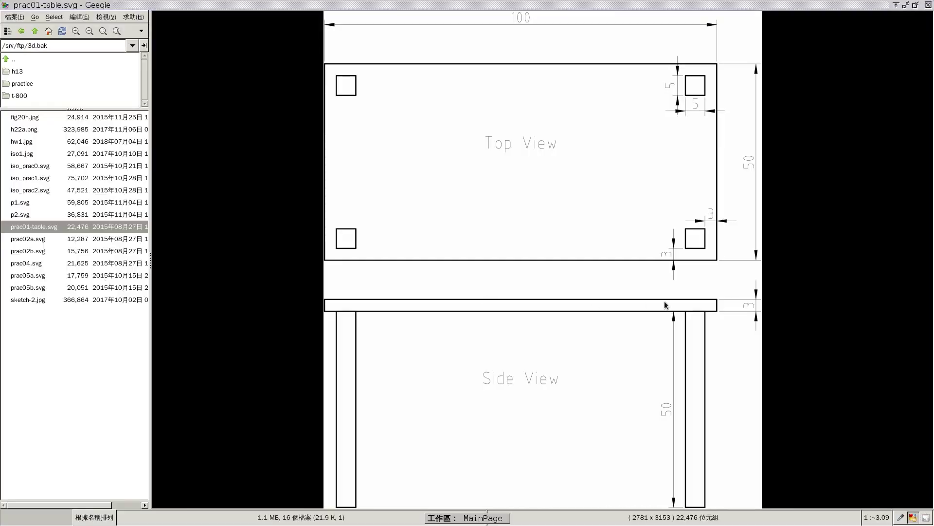
- Pad the rectangle 3 mm thick into a 100 × 50 × 3 mm table top
key("2")
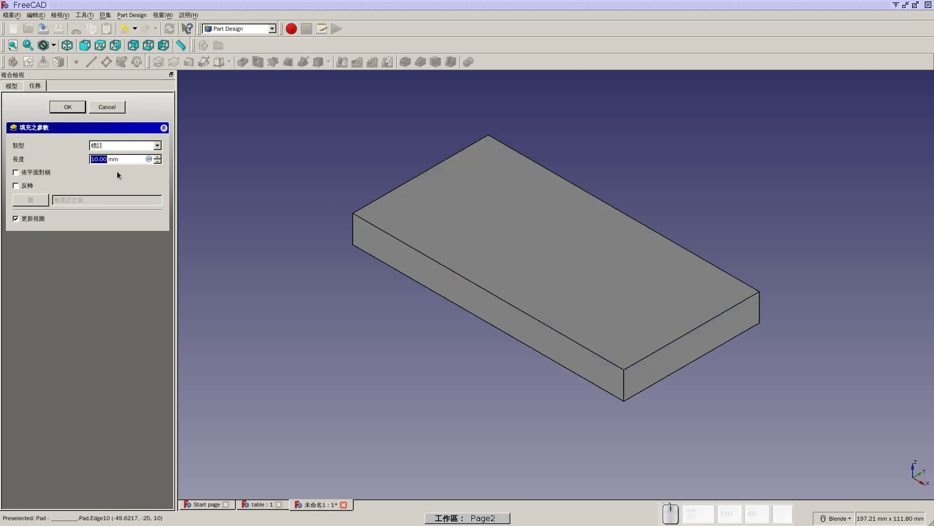
key("3")
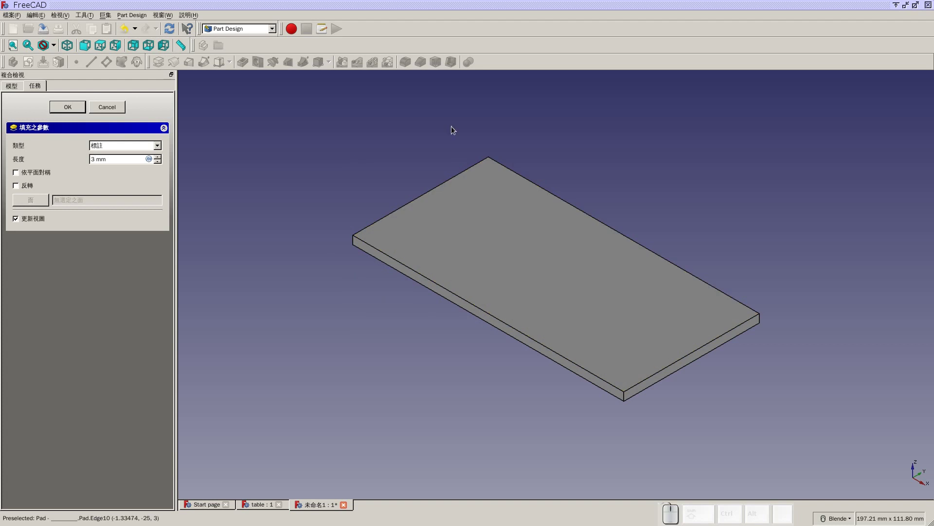
left_click(78, 110)
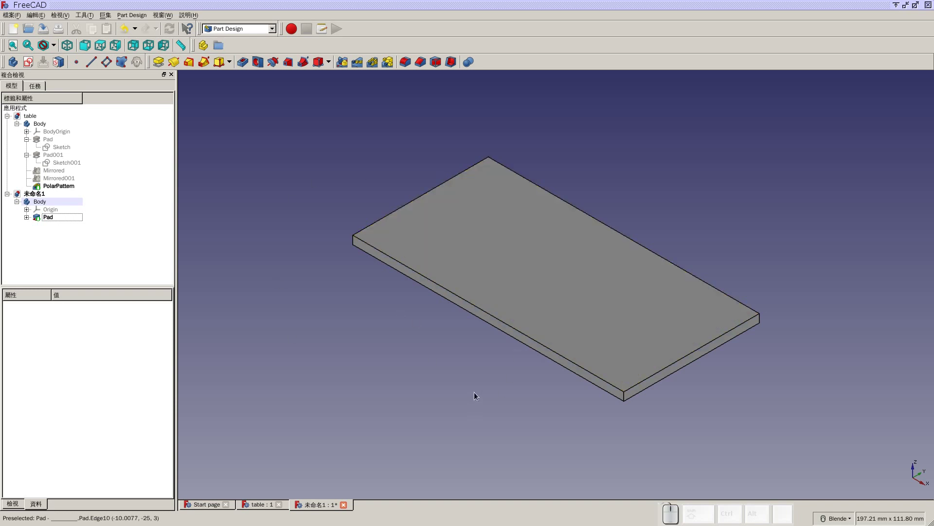
- Orbit and reset the 3 mm table top to isometric, then switch toward the finished table
left_click_drag(478, 391, 467, 382)
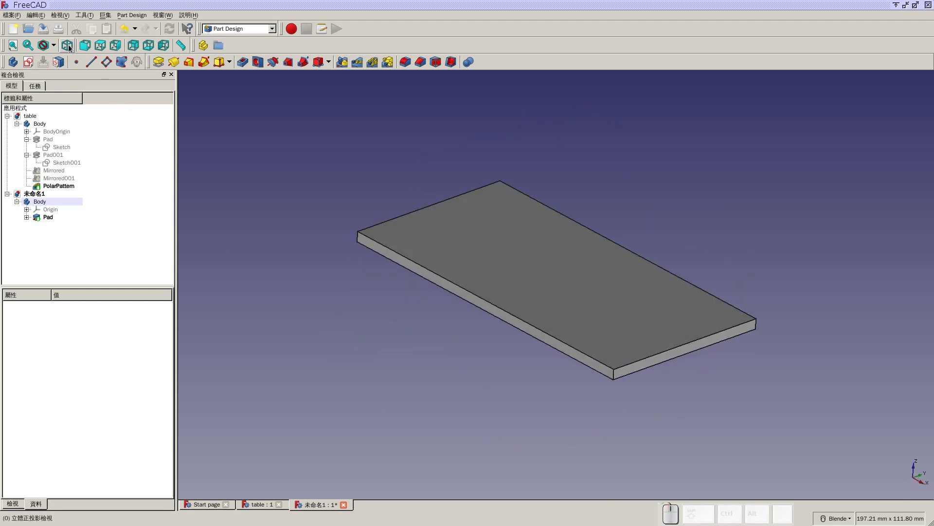
left_click(69, 45)
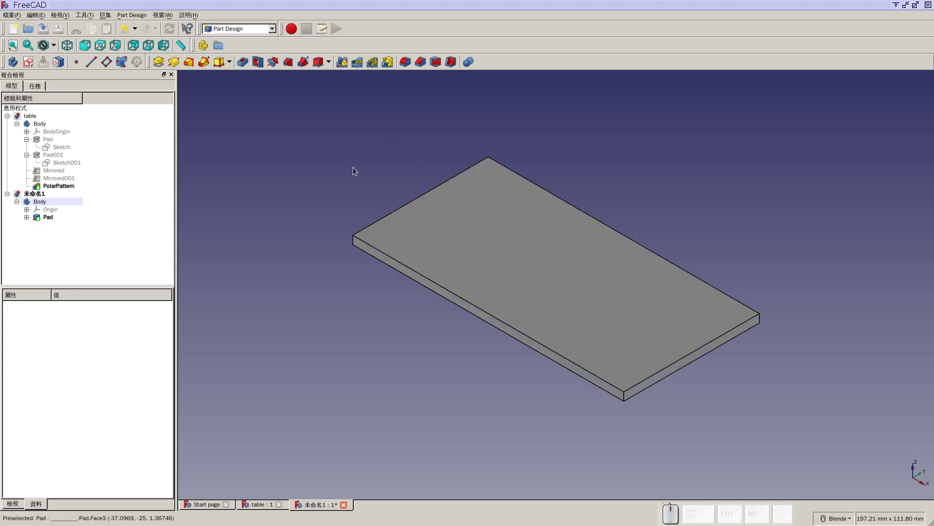
left_click(15, 46)
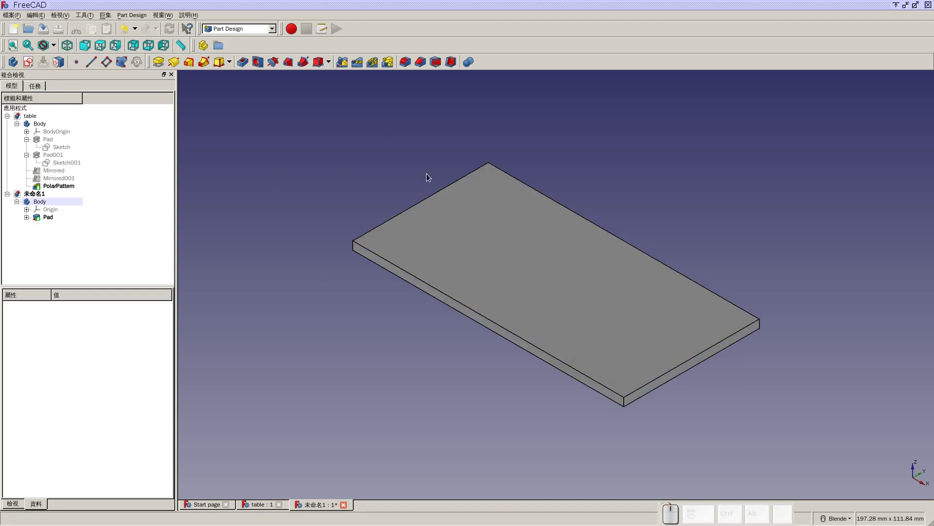
key("2")
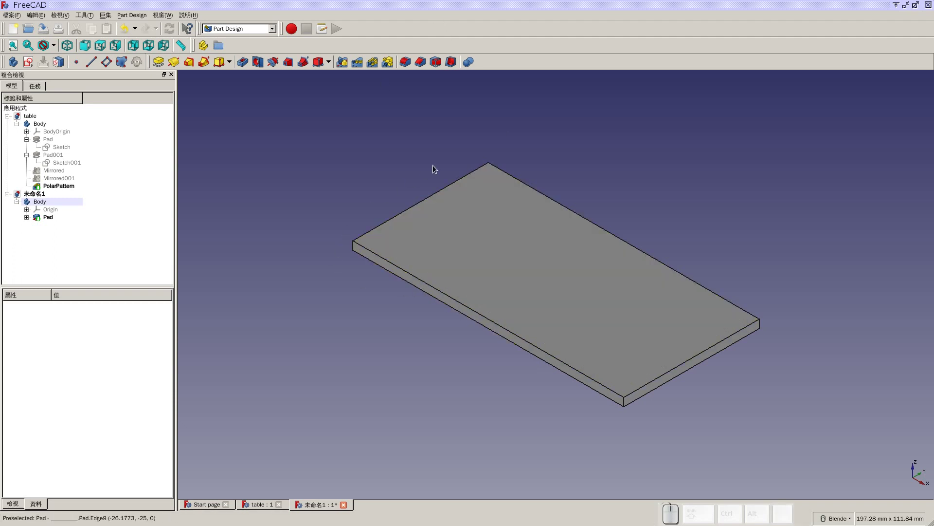
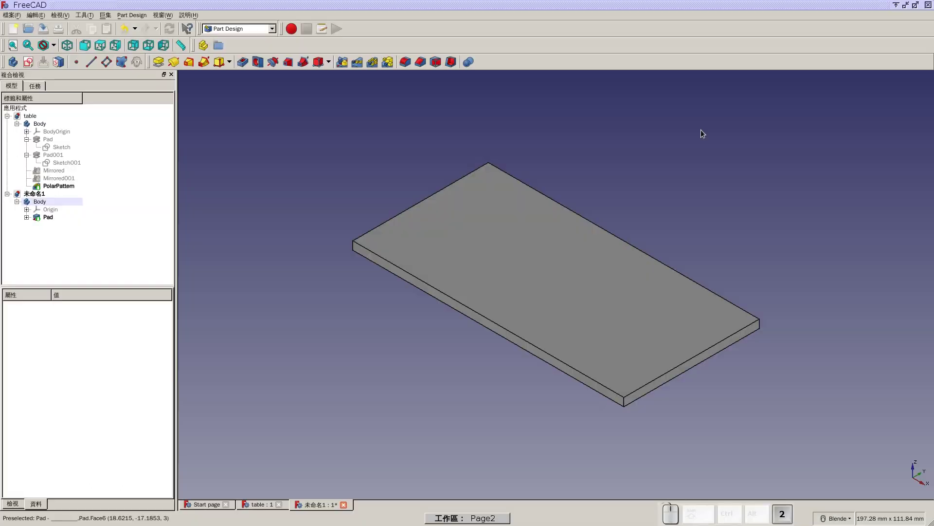
- Orbit the finished four-legged table from below to inspect its legs, then return to the plate document
left_click(256, 509)
left_click(70, 52)
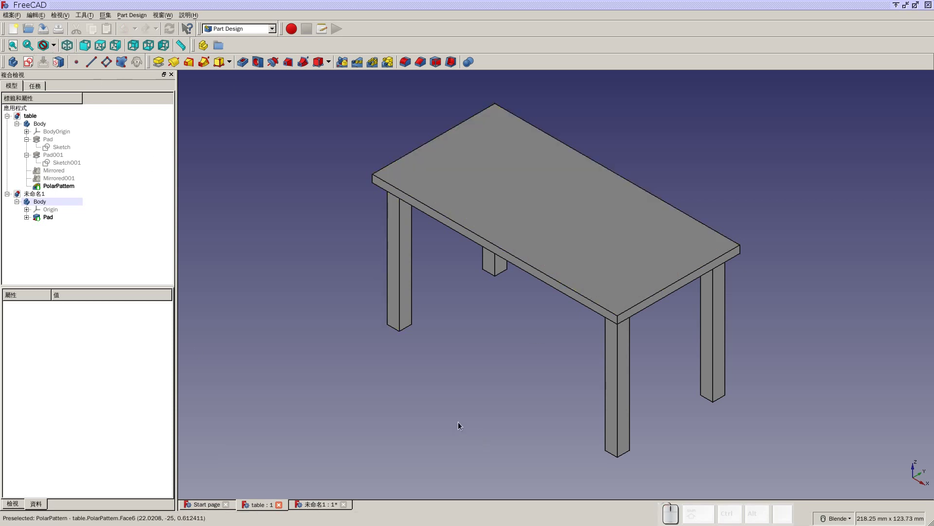
left_click_drag(461, 426, 597, 197)
left_click(527, 153)
right_click(527, 153)
left_click_drag(738, 308, 574, 306)
left_click_drag(493, 296, 578, 319)
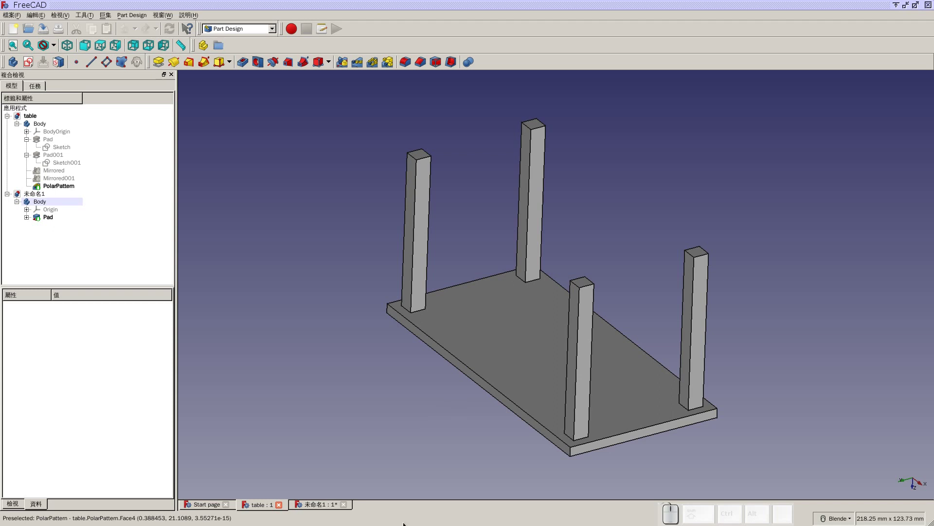
left_click(321, 502)
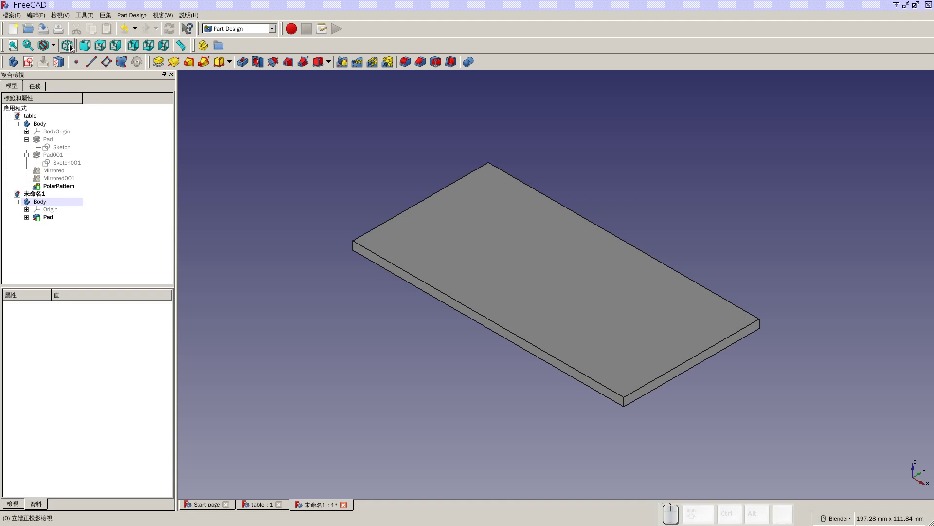
- Orbit the table top toward its underside to find the bottom face
left_click(72, 46)
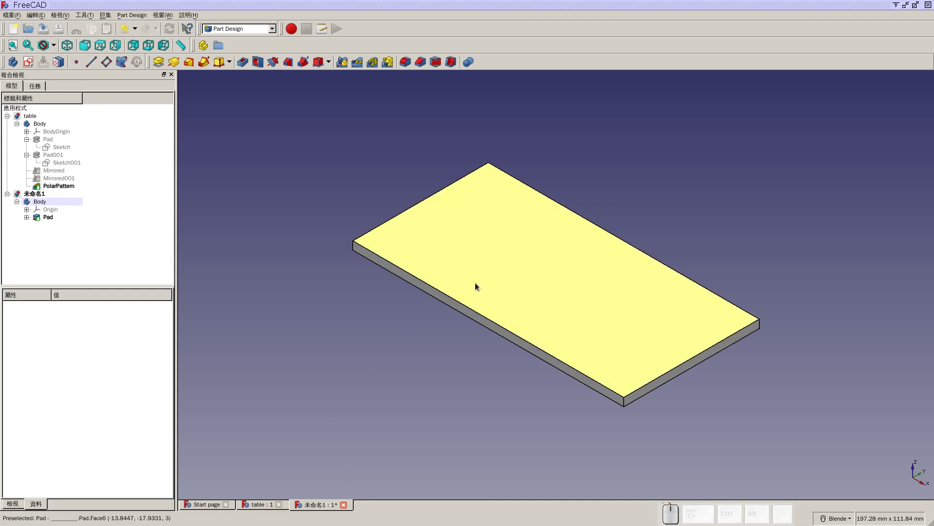
left_click(498, 274)
left_click(359, 164)
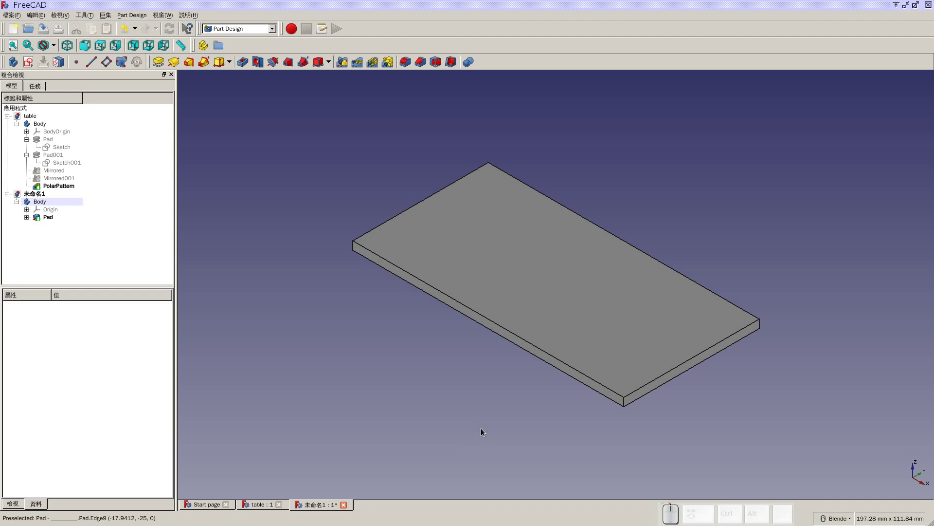
left_click_drag(484, 428, 516, 318)
left_click_drag(523, 305, 617, 276)
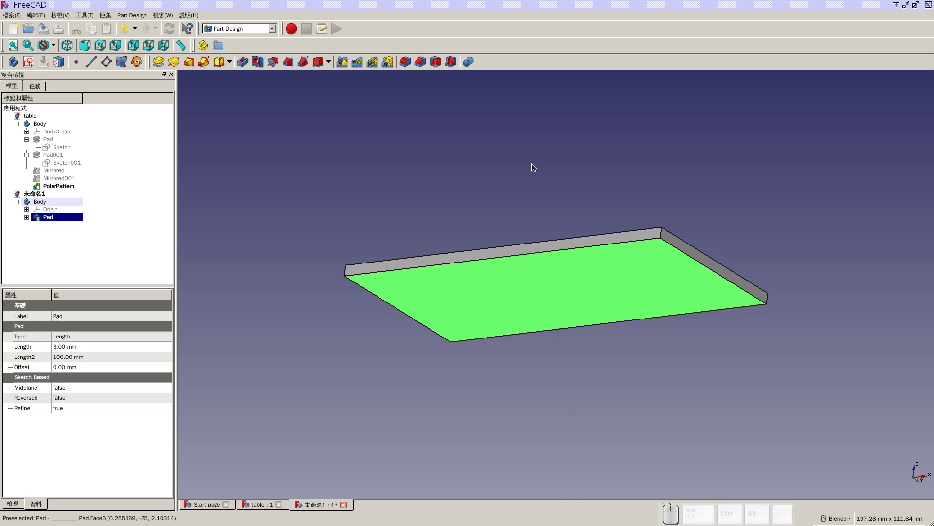
- Select the underside face of the 3 mm table top for the leg sketch
left_click(525, 160)
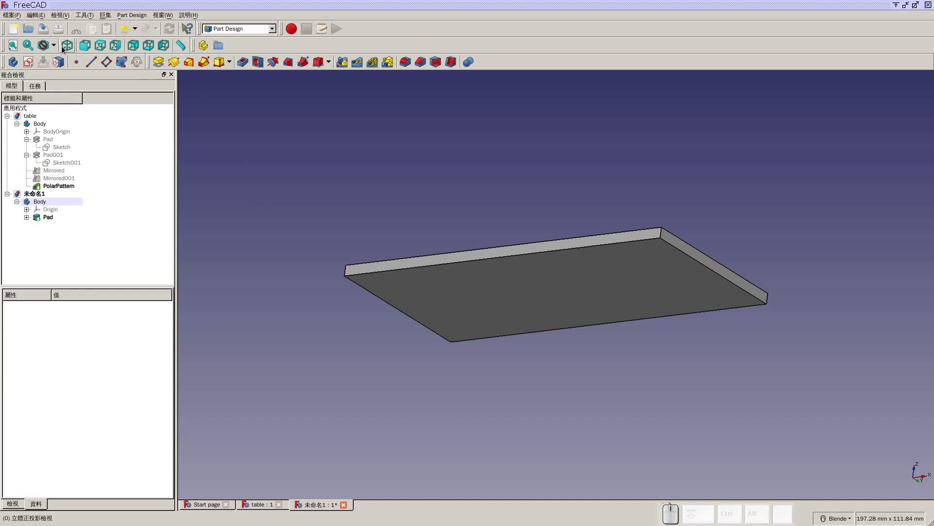
left_click(65, 46)
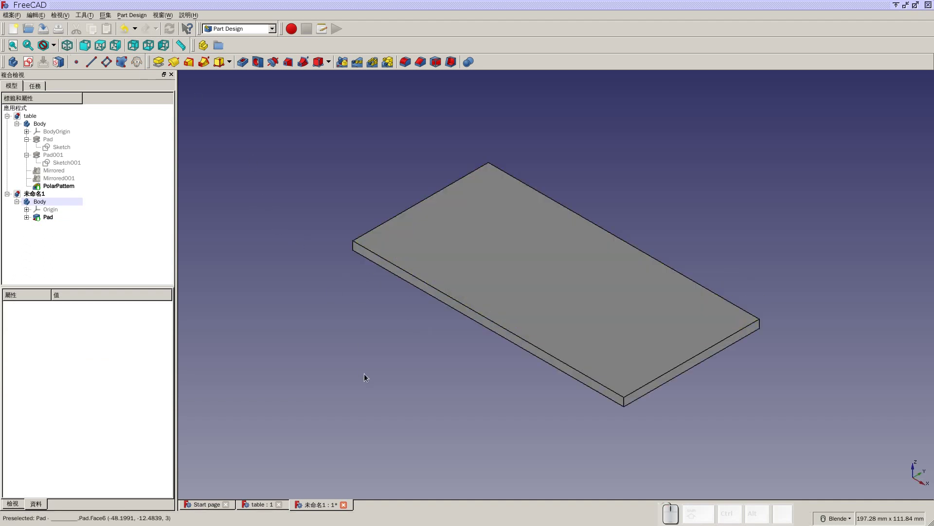
left_click_drag(368, 373, 532, 1)
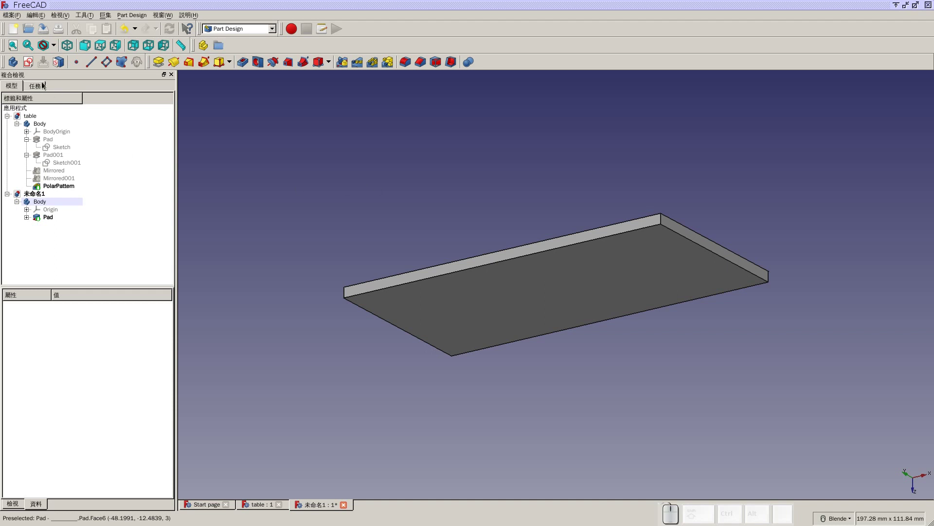
left_click(69, 42)
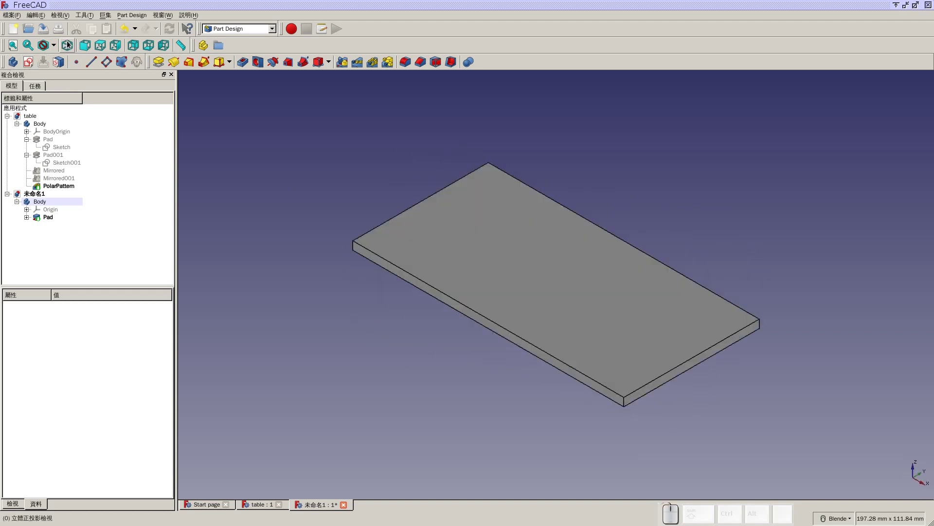
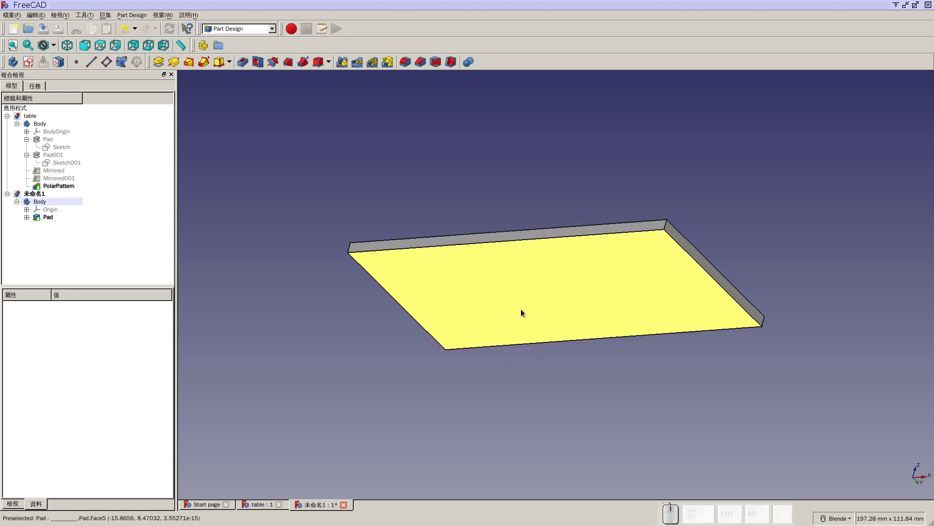
left_click(504, 293)
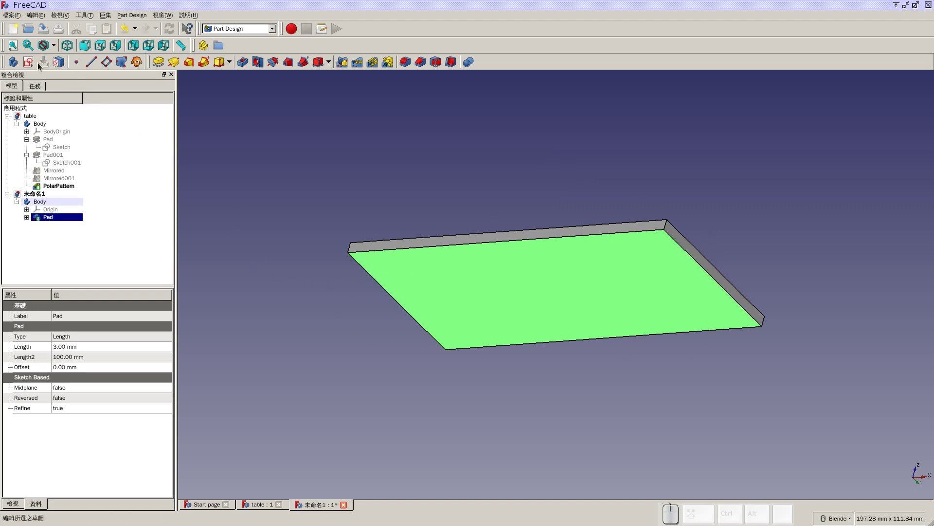
left_click(32, 67)
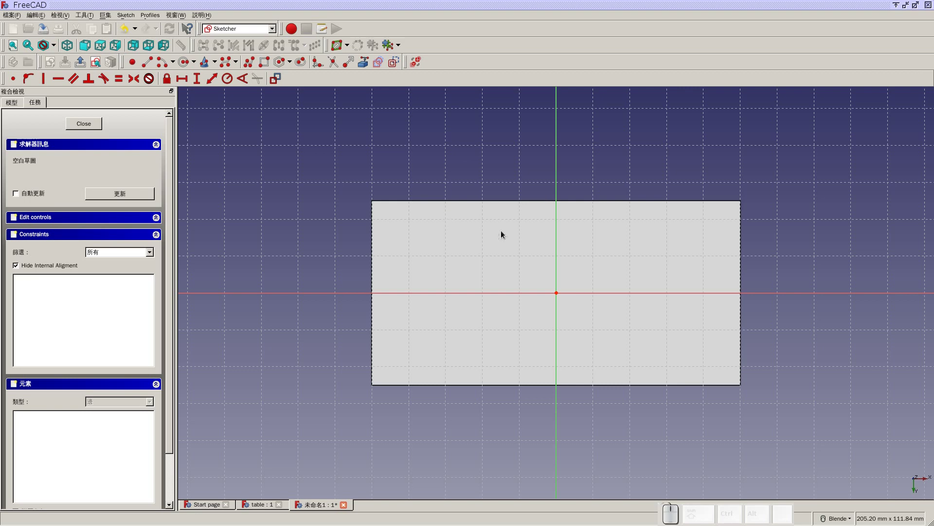
left_click_drag(540, 134, 676, 310)
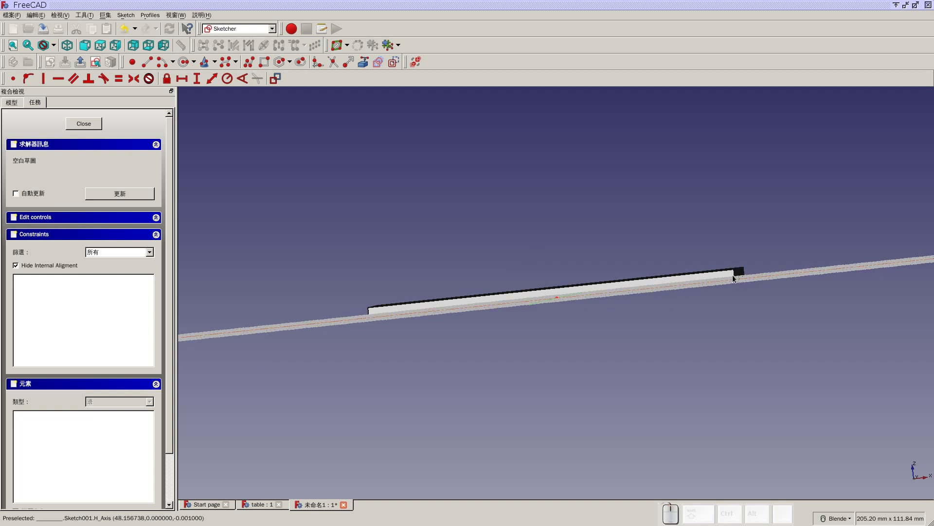
left_click(77, 48)
left_click_drag(542, 376, 499, 286)
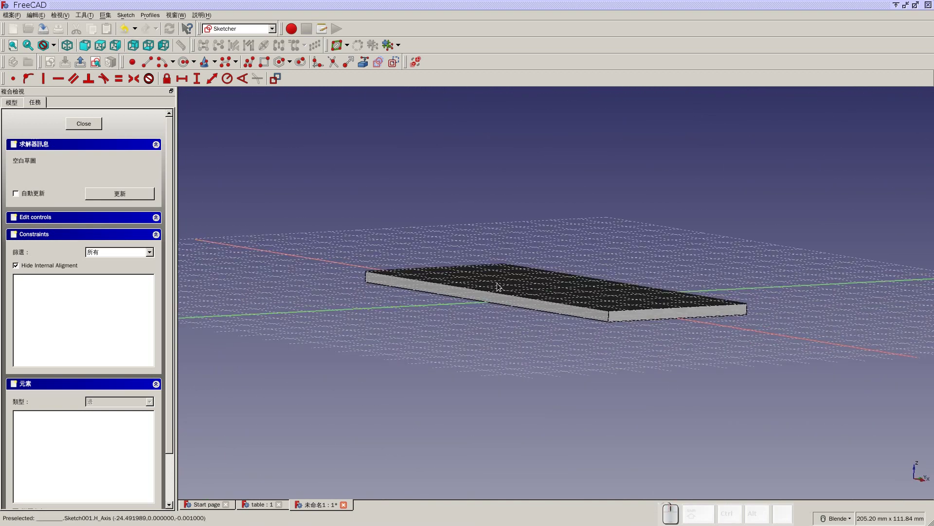
left_click(74, 49)
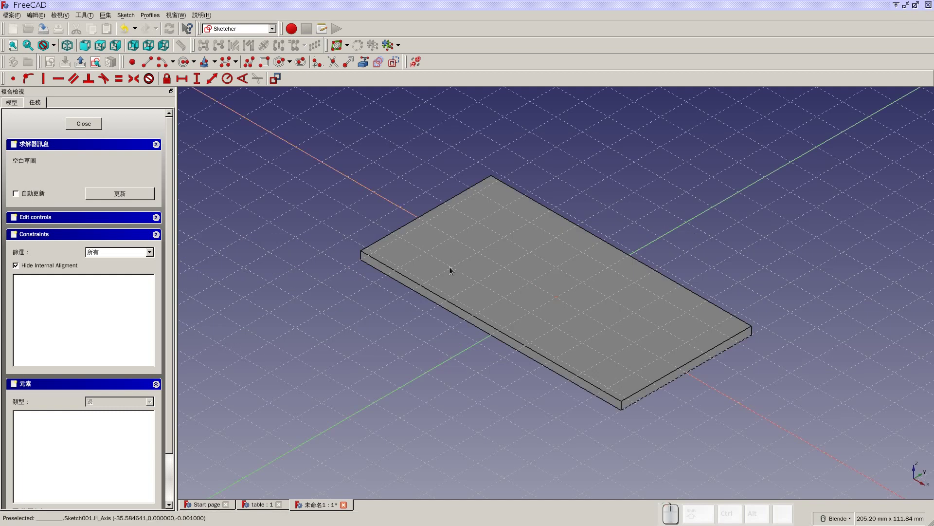
left_click(88, 53)
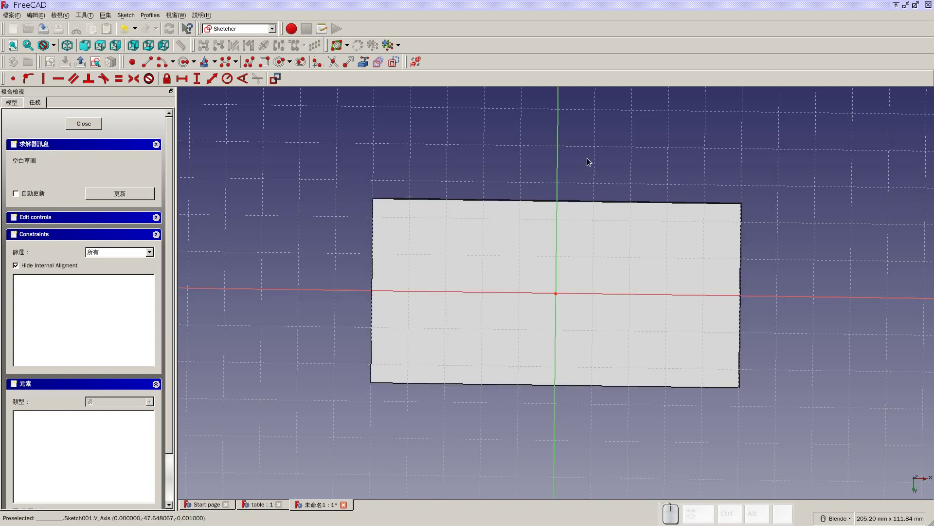
left_click_drag(657, 167, 560, 272)
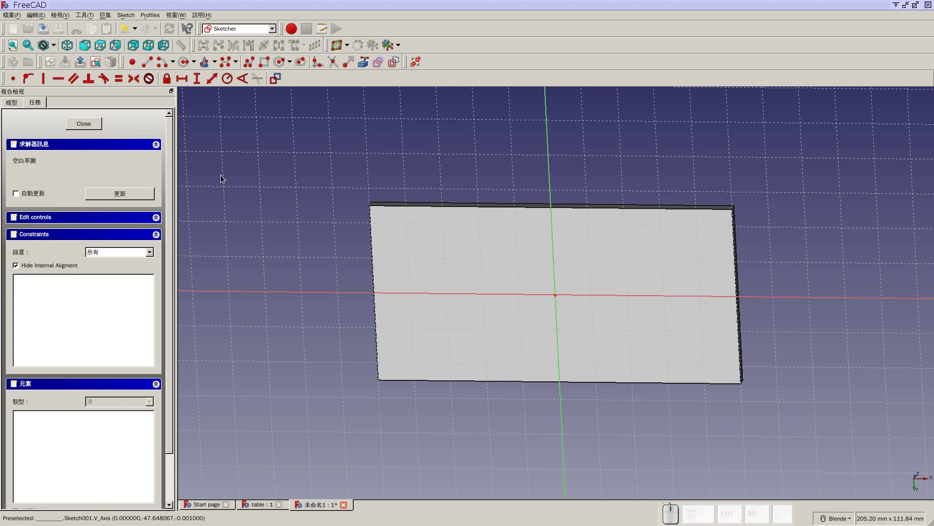
left_click(85, 123)
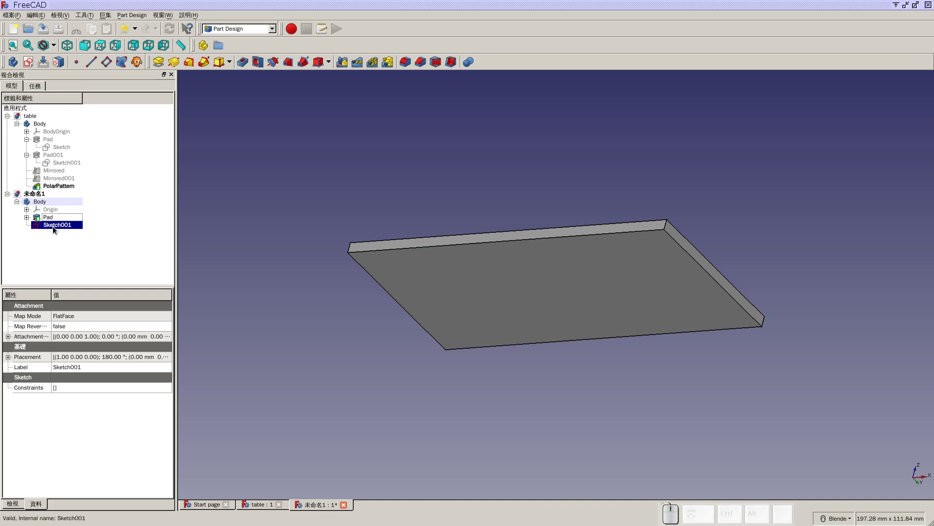
- Pan and zoom to the tabletop's top-right corner and start a small rectangle there
left_click(58, 230)
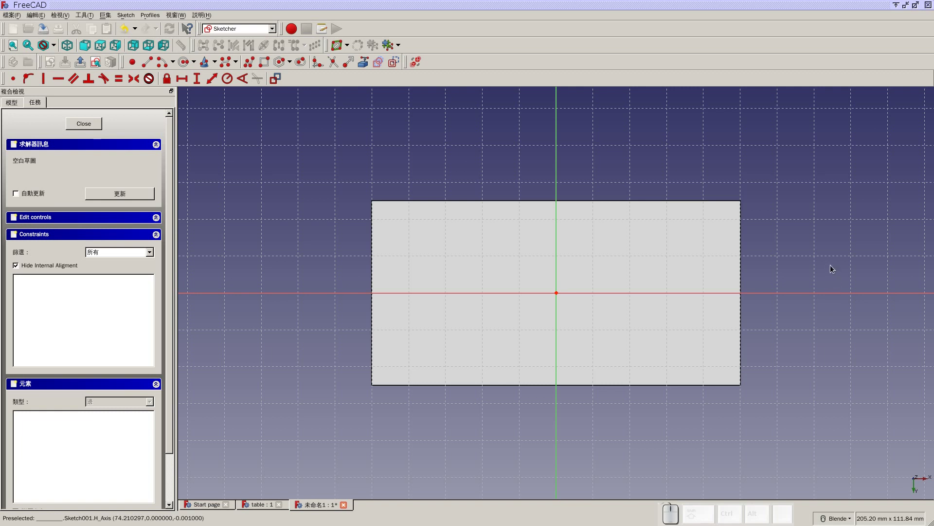
left_click_drag(828, 259, 659, 295)
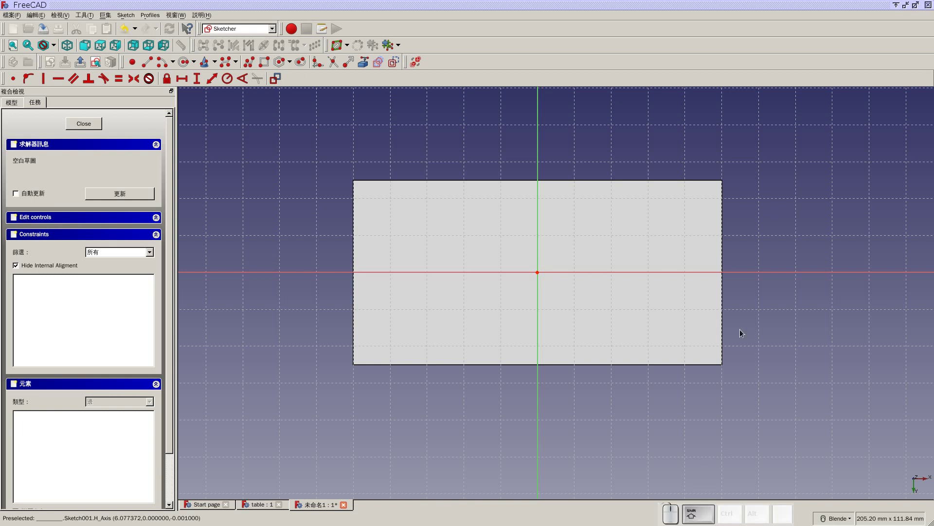
left_click(757, 209)
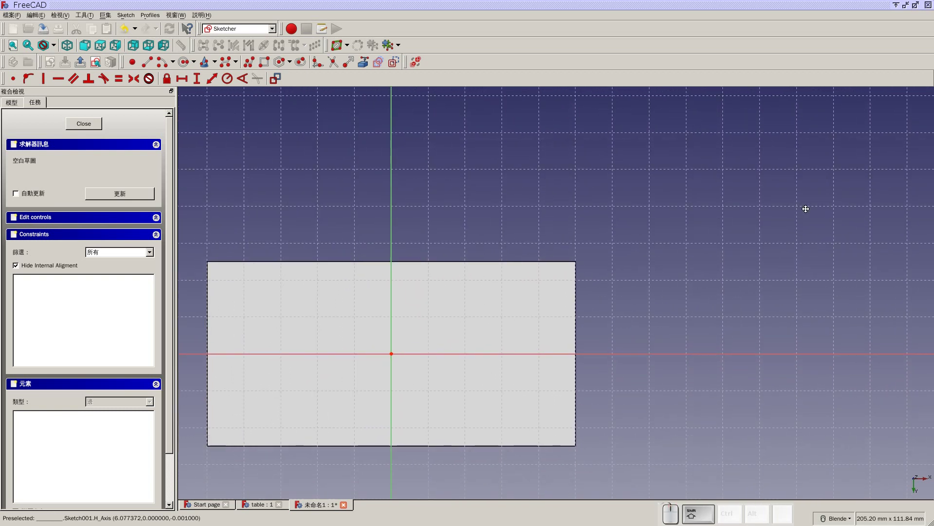
left_click(808, 207)
scroll("up", 3)
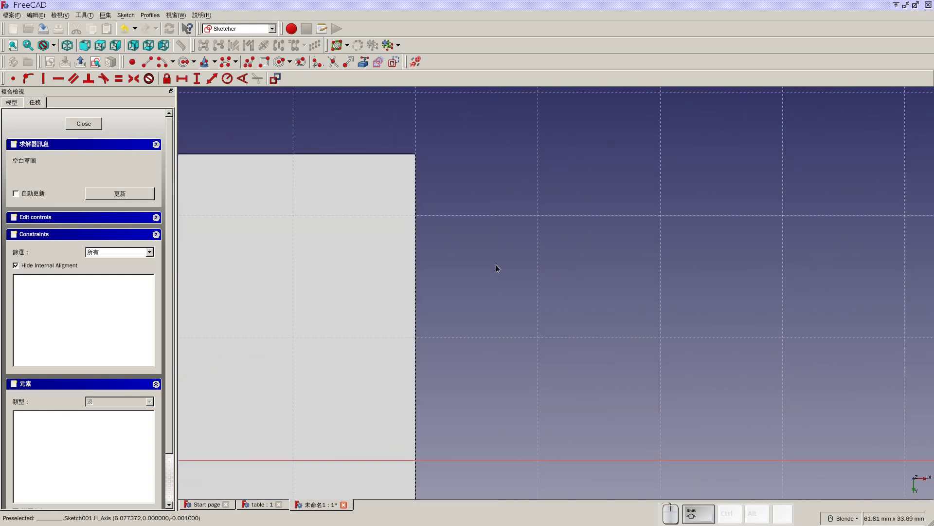
middle_click(499, 263)
left_click(647, 264)
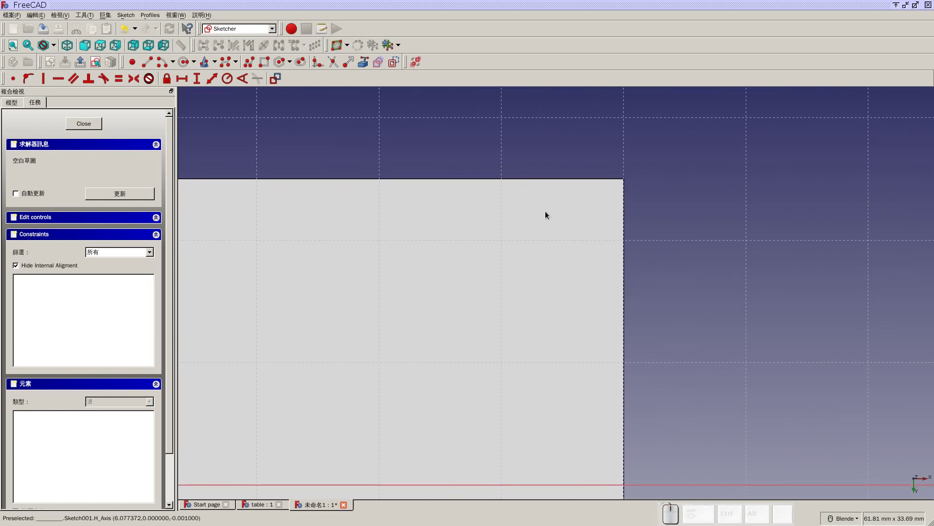
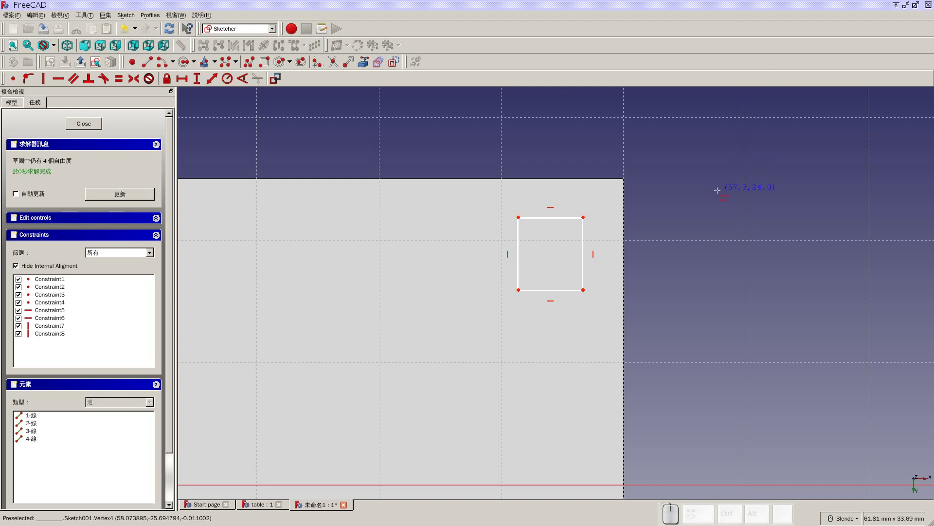
- Constrain the square's top edge to 5 mm wide and side edge to 5 mm tall
key("Escape")
left_click(567, 219)
left_click(189, 75)
key("5")
left_click(485, 284)
left_click(584, 261)
left_click(198, 79)
key("5")
left_click(468, 286)
- Move the 5 mm height dimension beside the square and zoom to check it
left_click(490, 283)
left_click(705, 245)
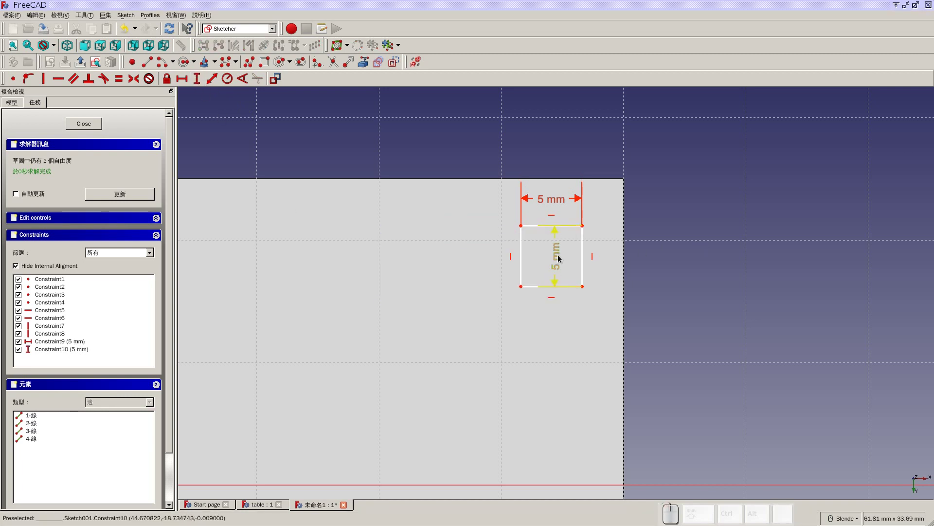
left_click_drag(559, 256, 613, 295)
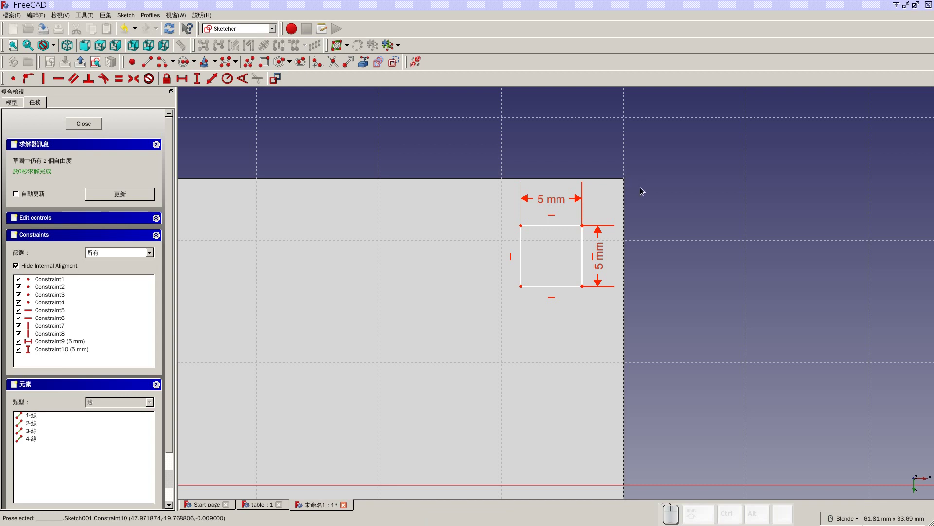
scroll("up", 3)
scroll("up", 3)
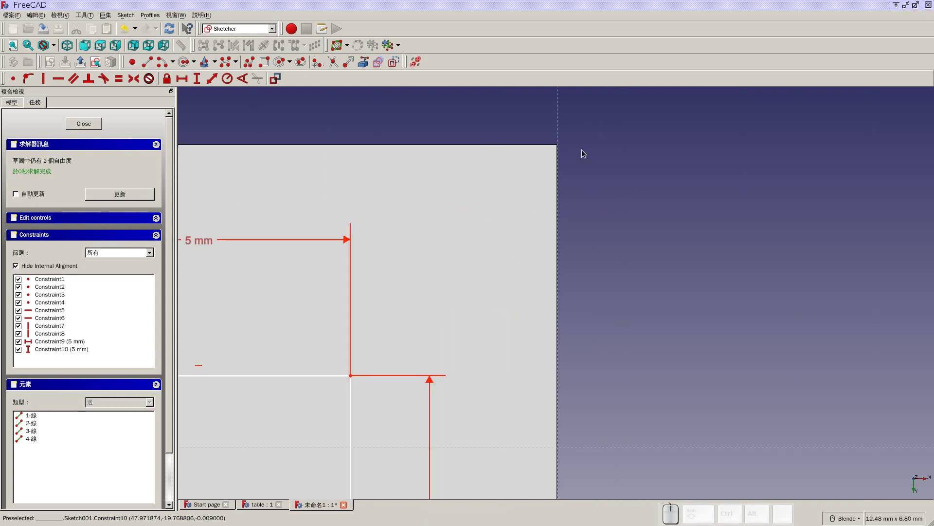
scroll("down", 3)
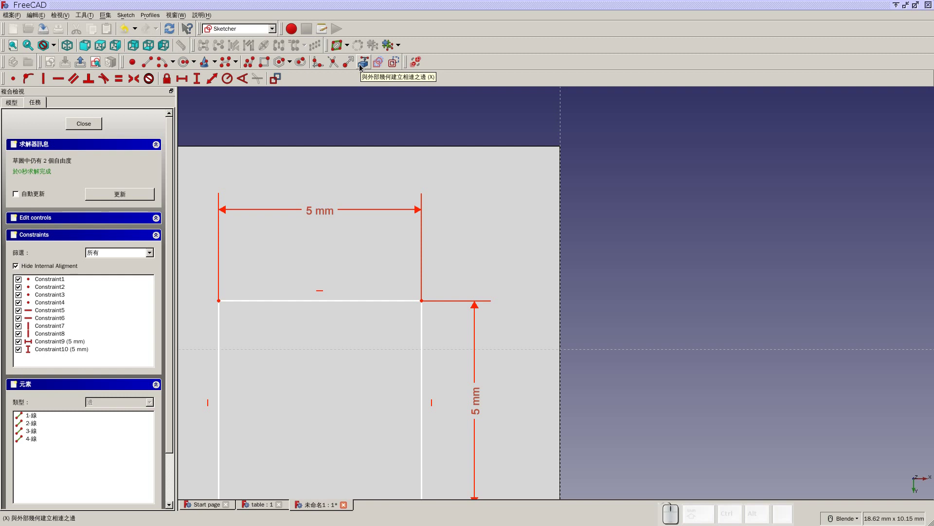
- Reference the tabletop's right edge as external geometry in Sketch001
left_click(362, 66)
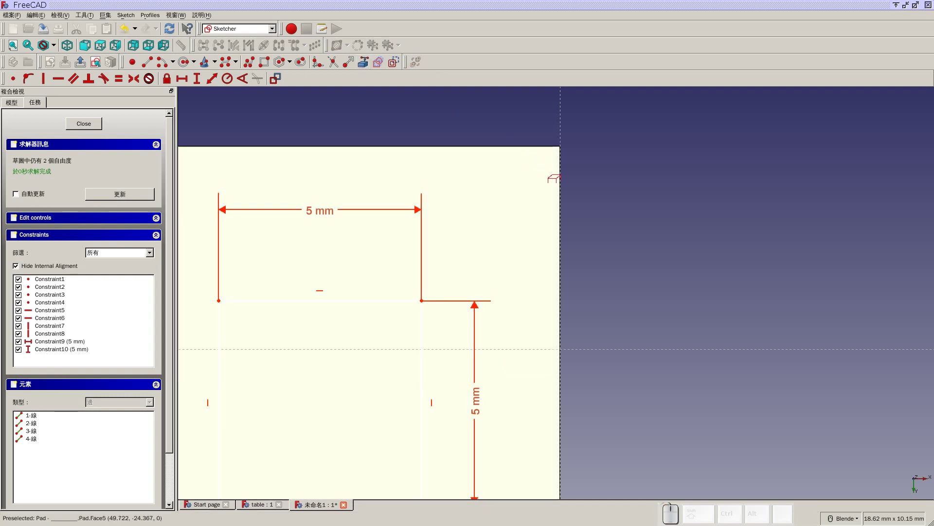
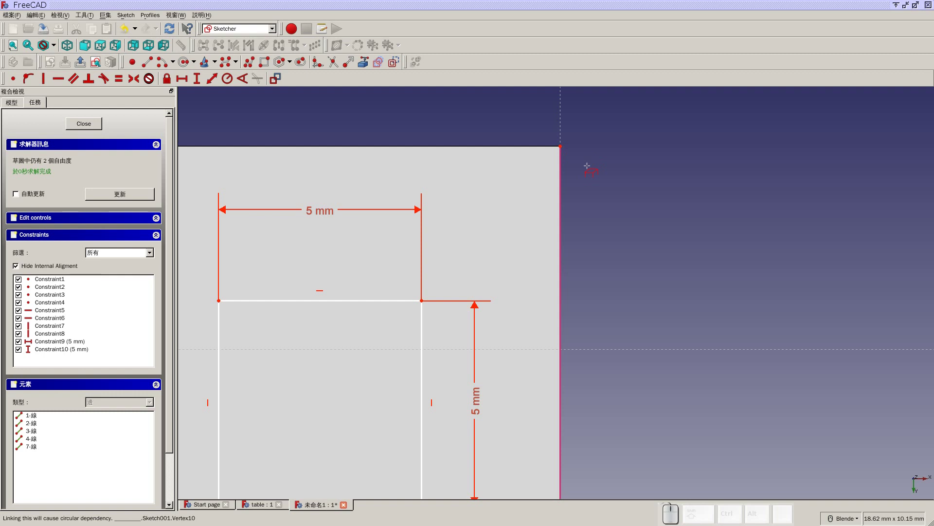
key("Escape")
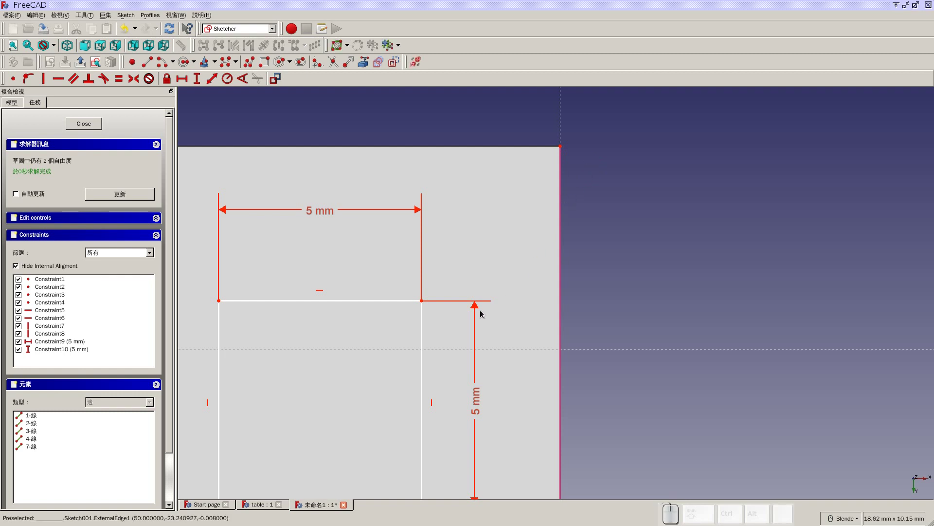
left_click(423, 302)
scroll("up", 3)
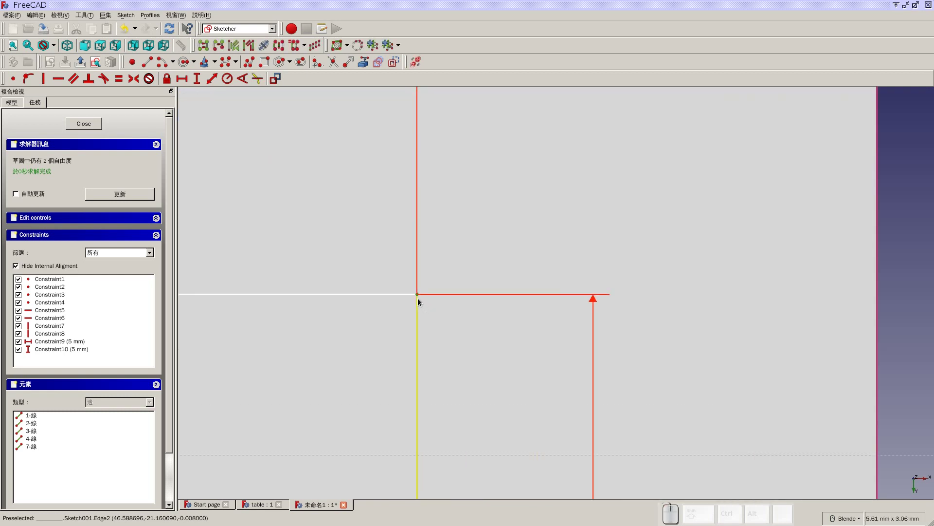
scroll("up", 3)
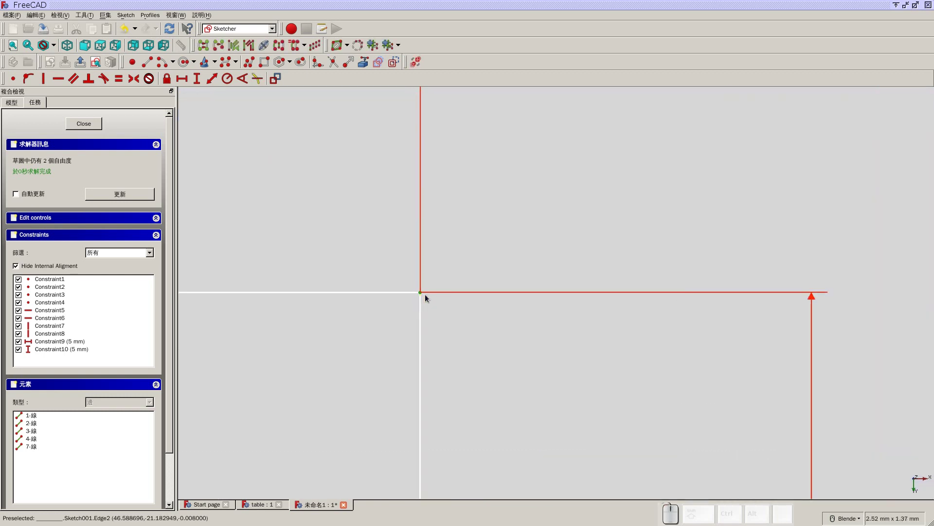
scroll("down", 3)
scroll("down", 3)
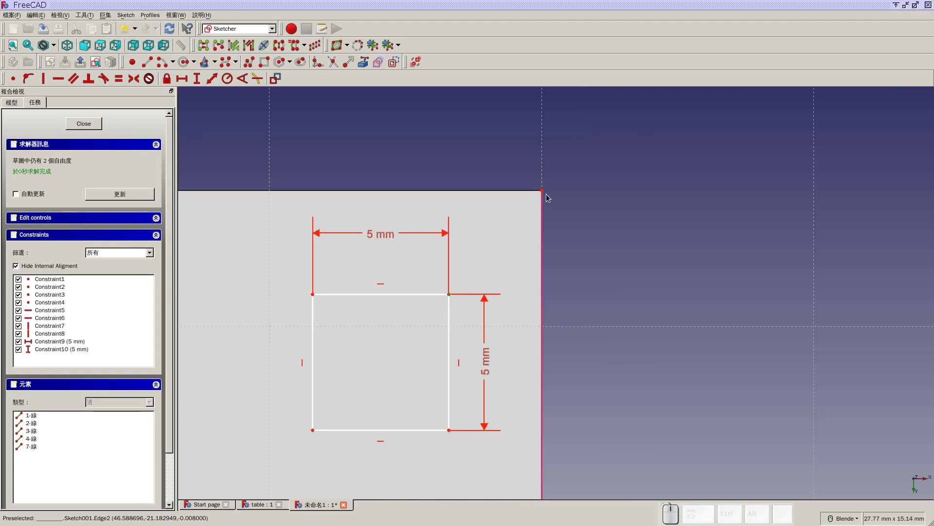
- Set a 3 mm vertical distance between the square's and tabletop's top-right corners
left_click(545, 194)
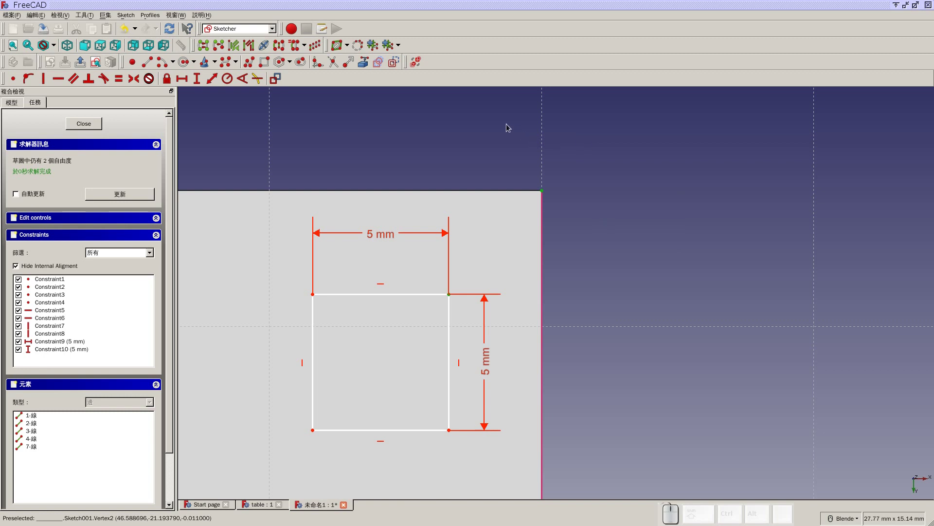
left_click(509, 126)
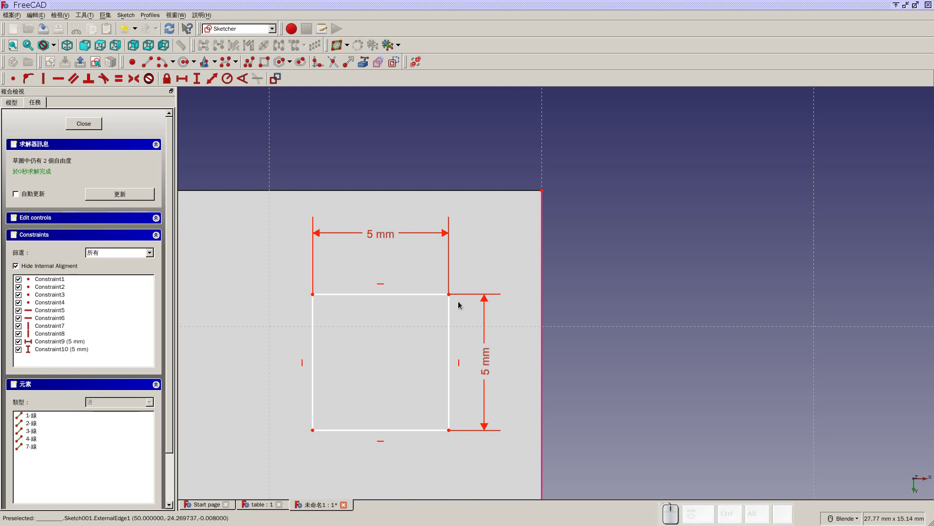
left_click(452, 297)
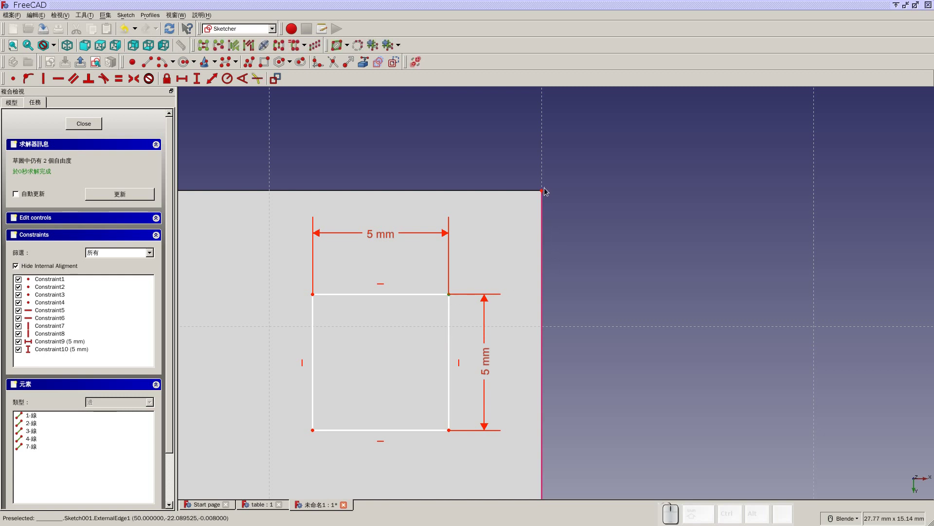
left_click(545, 192)
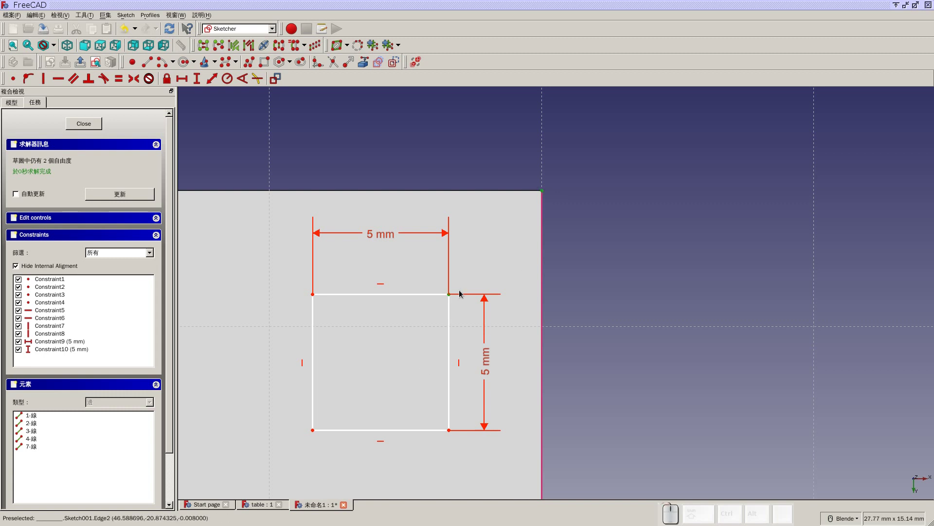
left_click(204, 84)
key("3")
left_click(485, 280)
left_click_drag(519, 243, 596, 268)
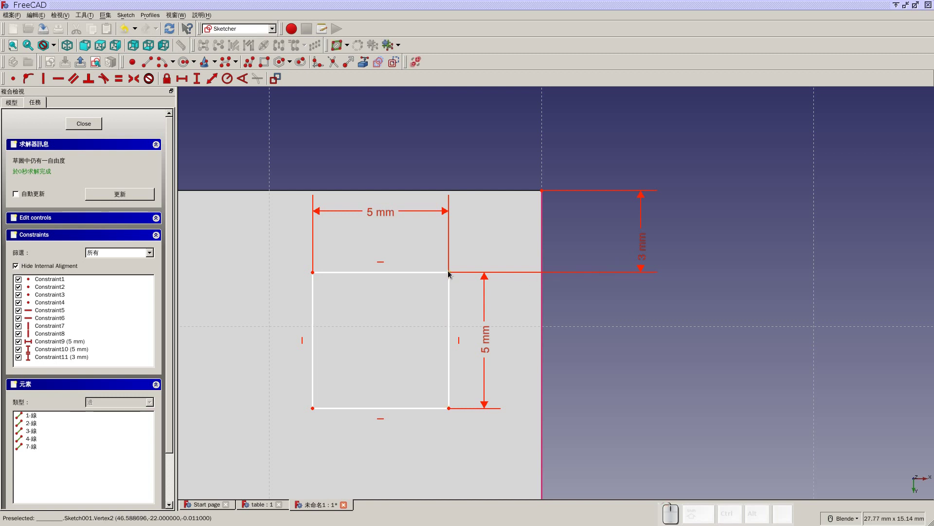
- Set a 3 mm horizontal distance between the same corners, fully constraining the square
left_click(451, 273)
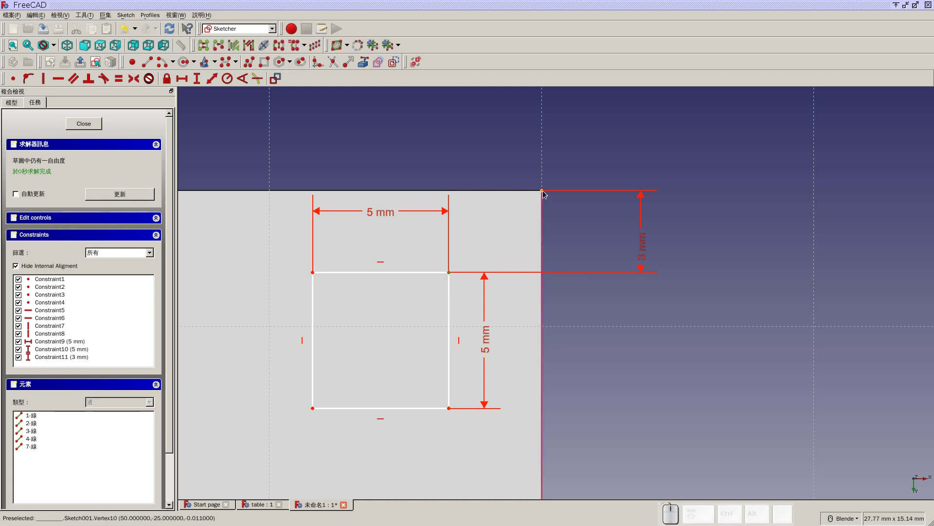
left_click(546, 192)
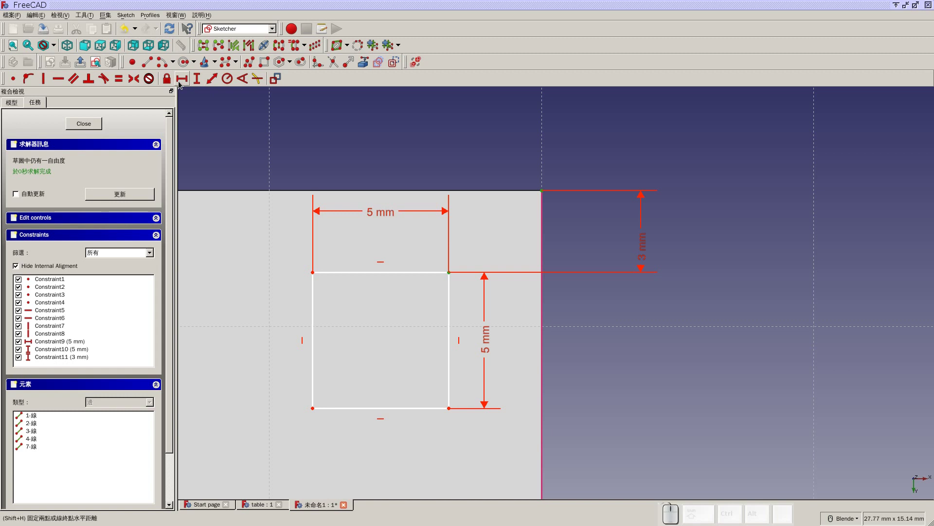
left_click(181, 83)
key("3")
left_click(498, 284)
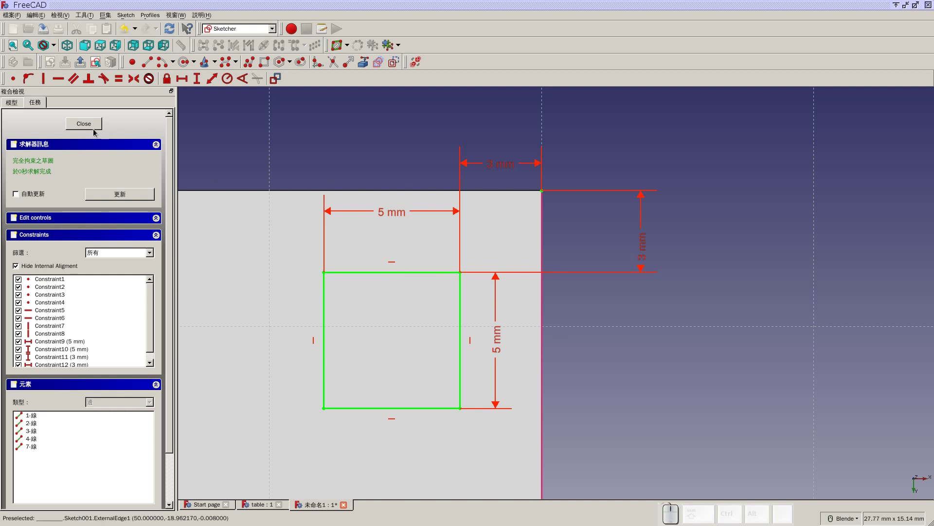
- Pad the 5 mm square sketch 50 mm into the first leg (Pad001) and view it isometrically
left_click(96, 131)
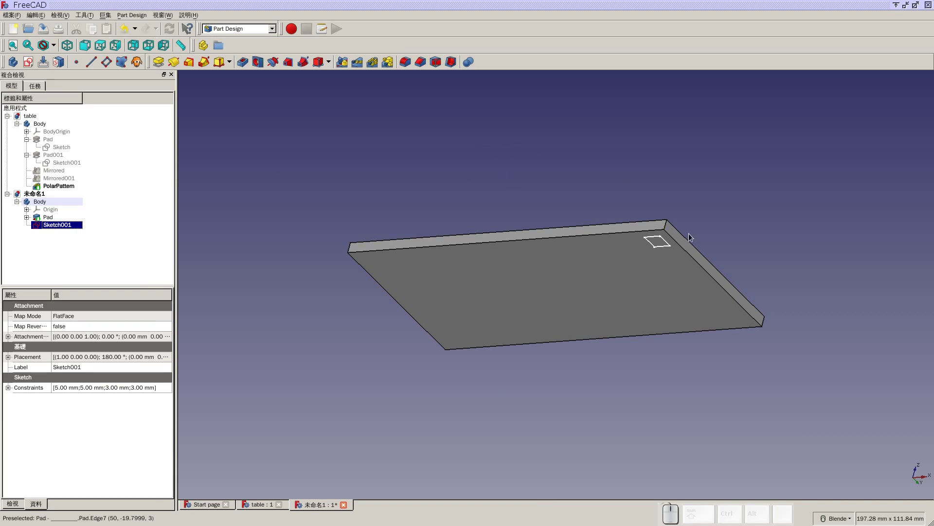
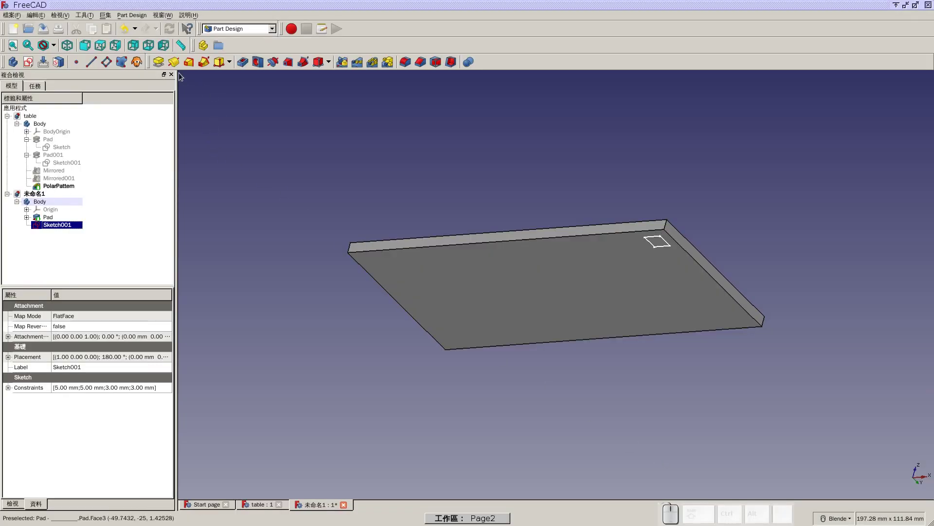
left_click(166, 65)
key("5")
key("0")
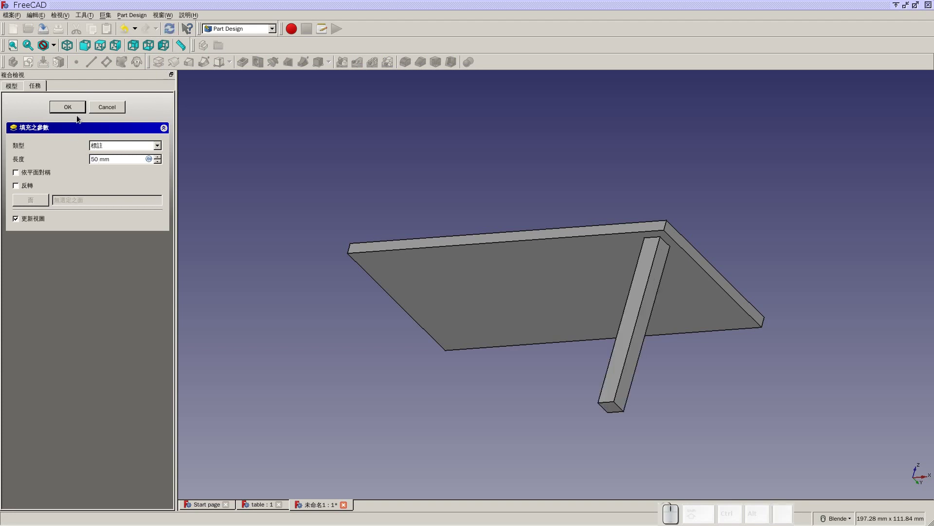
left_click(79, 115)
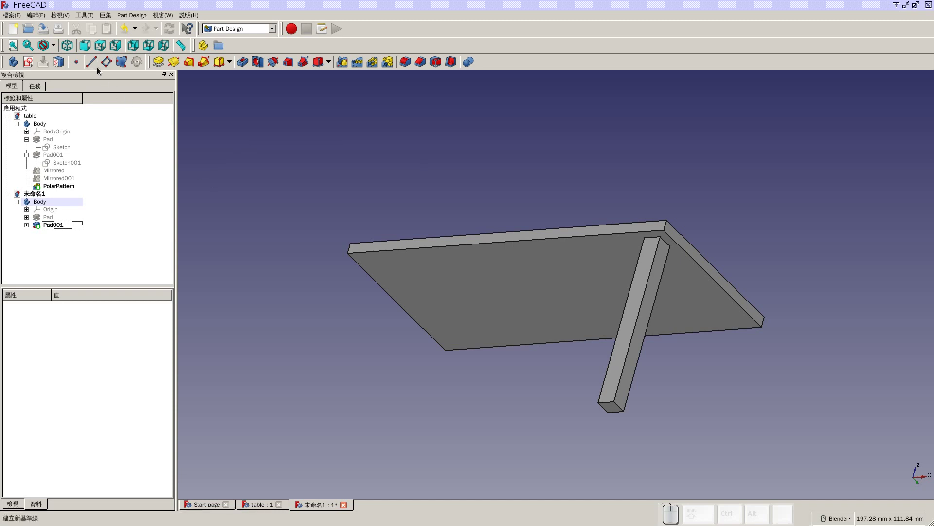
left_click(74, 45)
left_click(13, 50)
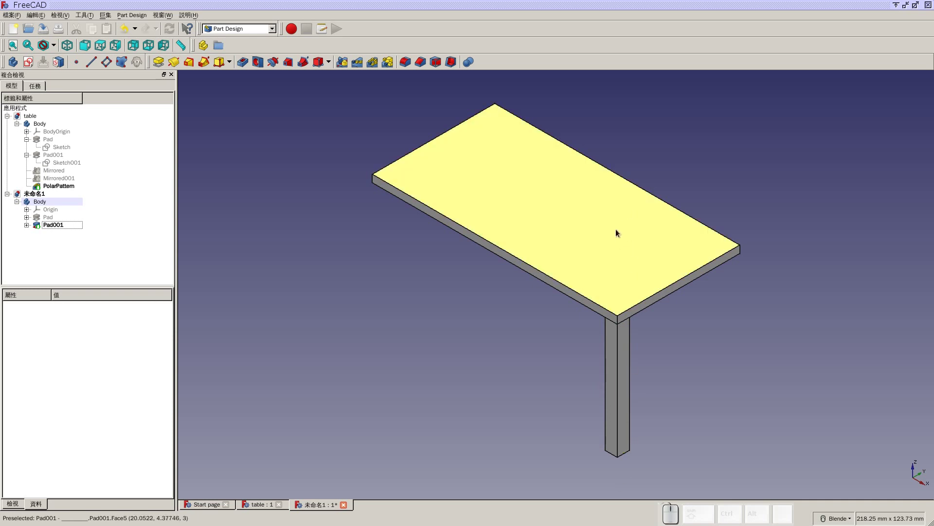
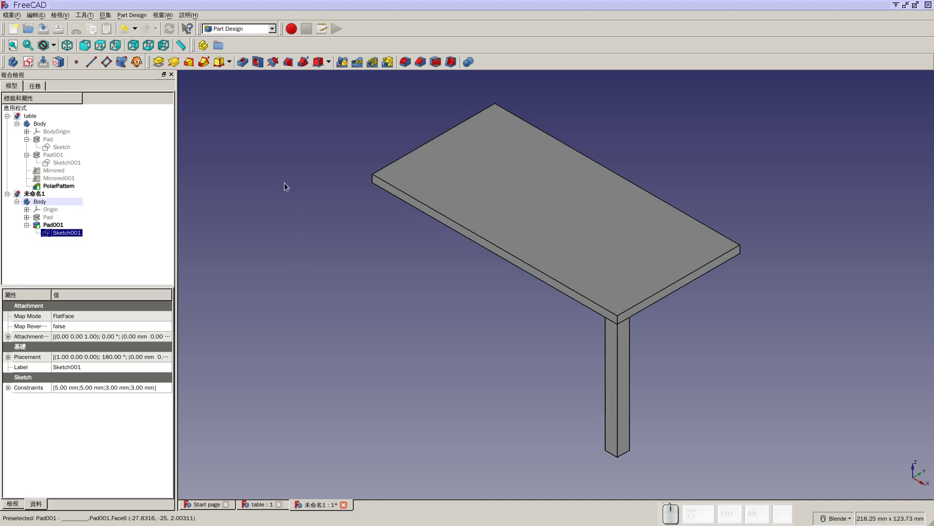
left_click(50, 227)
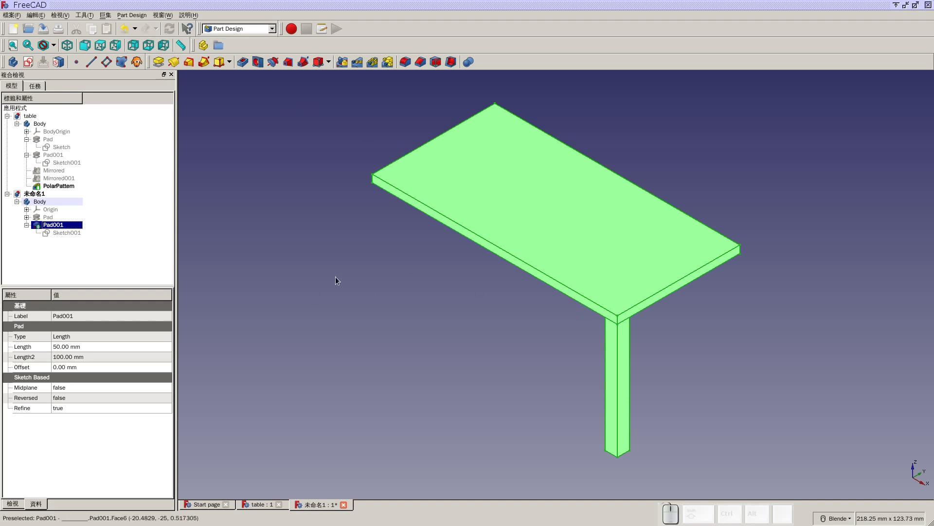
left_click(338, 279)
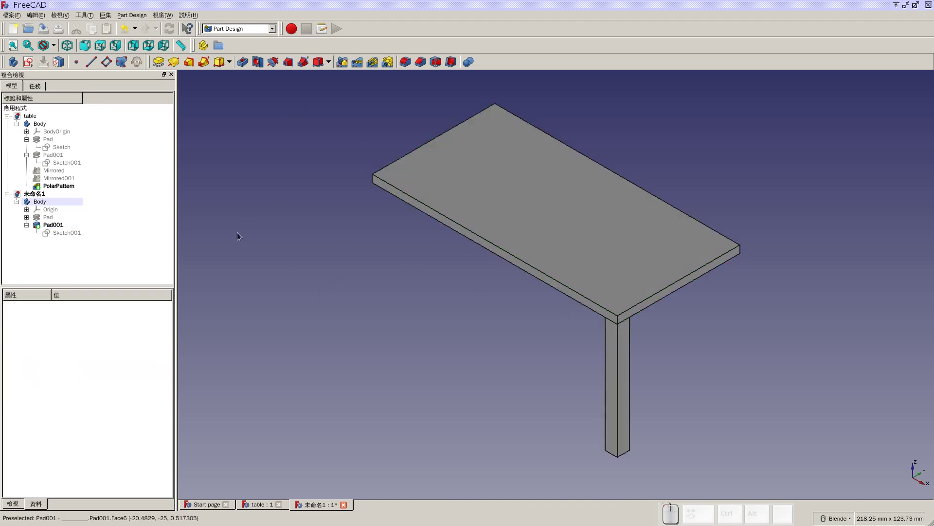
left_click(39, 17)
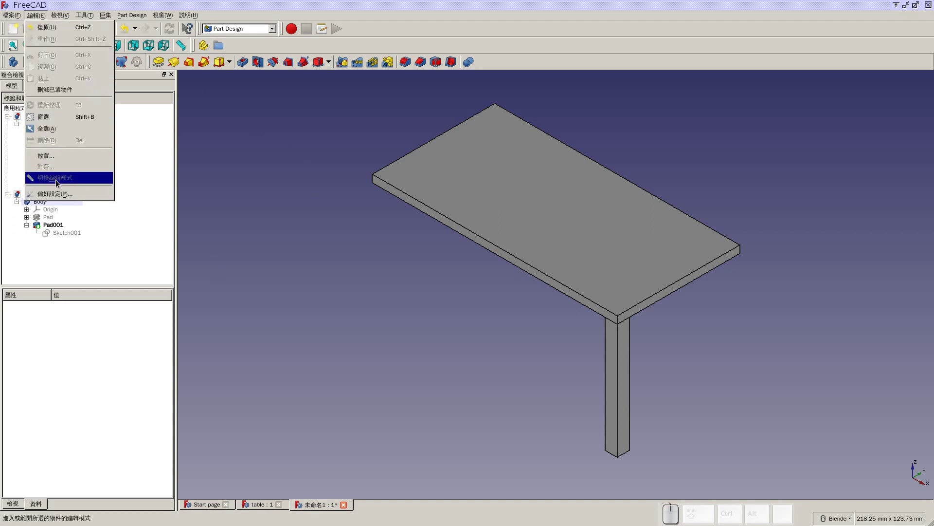
left_click(57, 198)
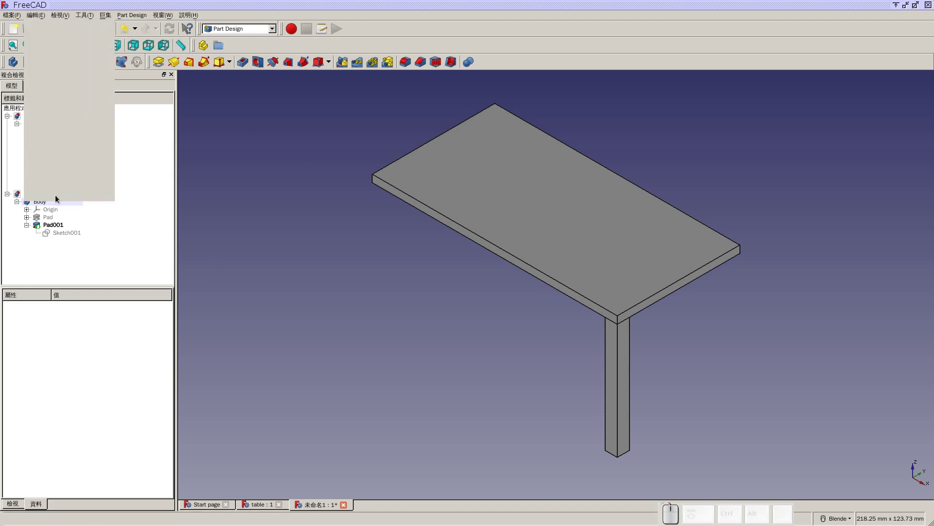
left_click(346, 233)
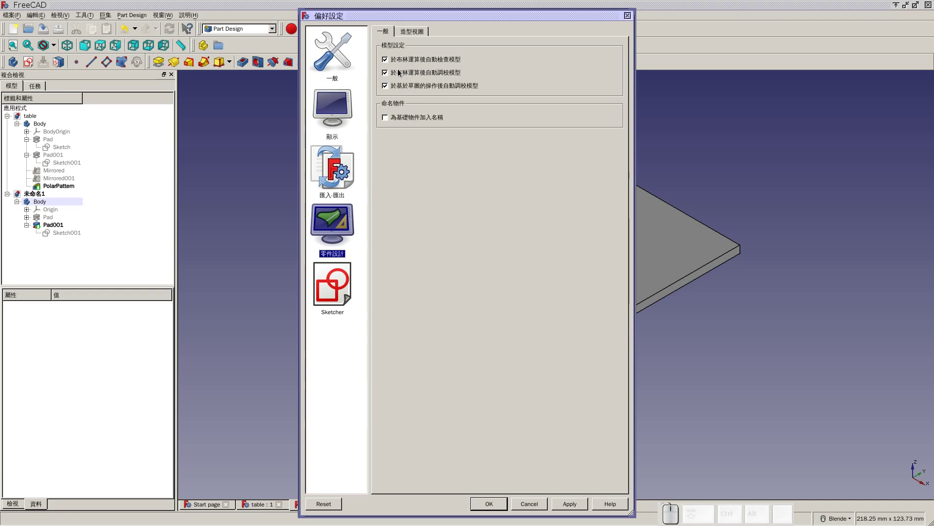
left_click(488, 508)
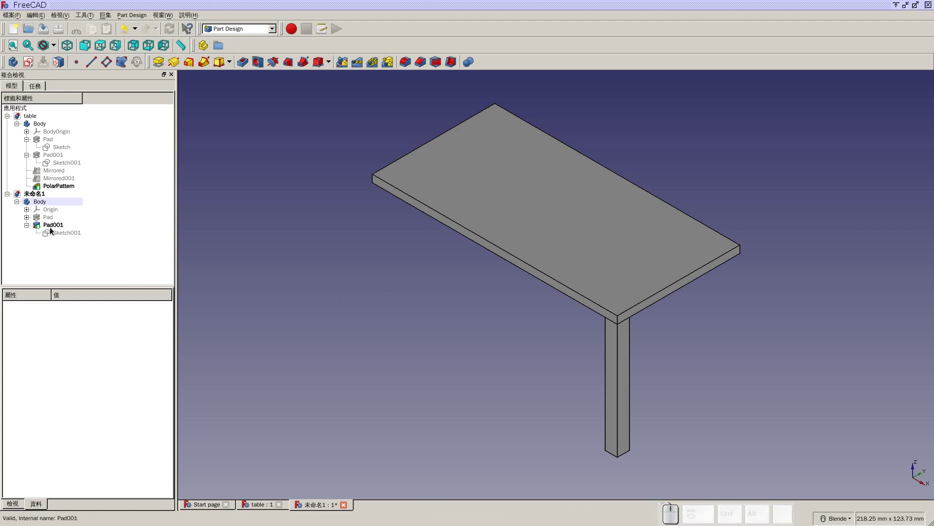
- Mirror Pad001 across the vertical sketch axis, checking the second leg from below
left_click(54, 230)
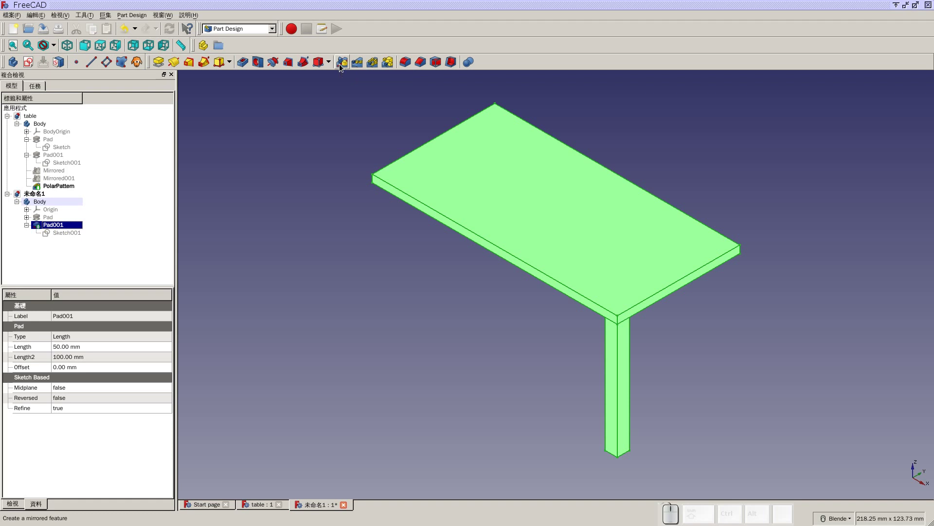
left_click(342, 66)
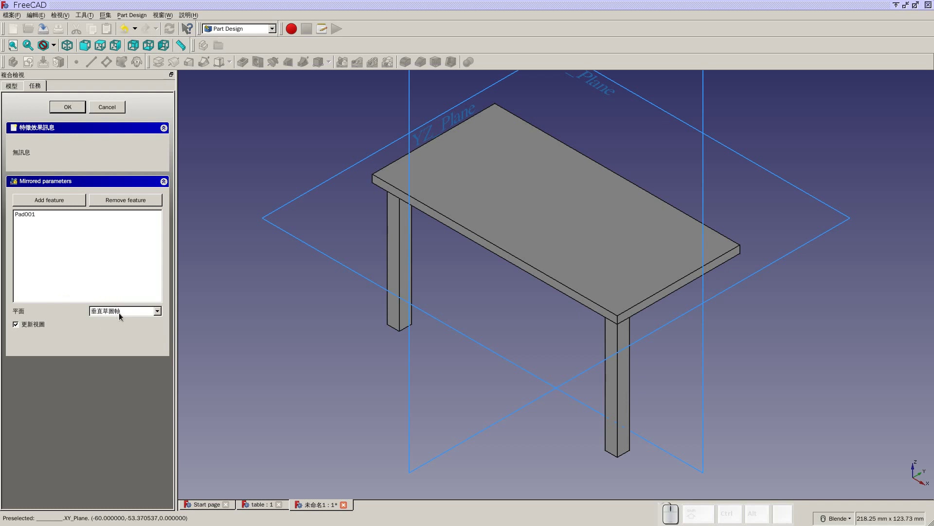
left_click_drag(527, 383, 487, 269)
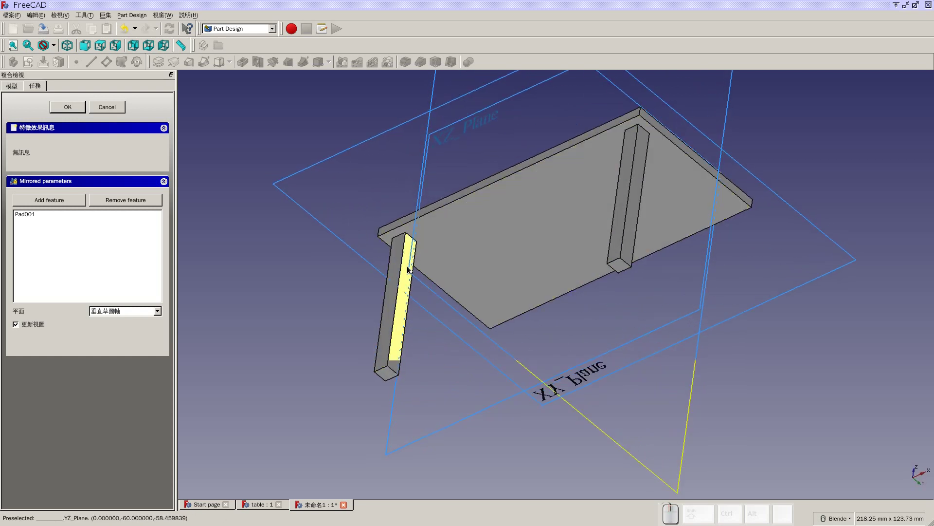
left_click_drag(521, 311, 556, 289)
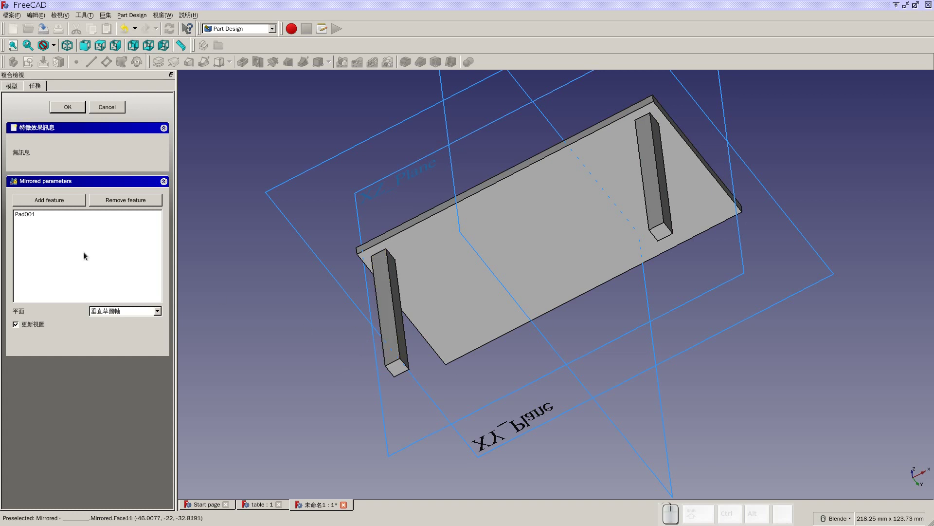
left_click(76, 114)
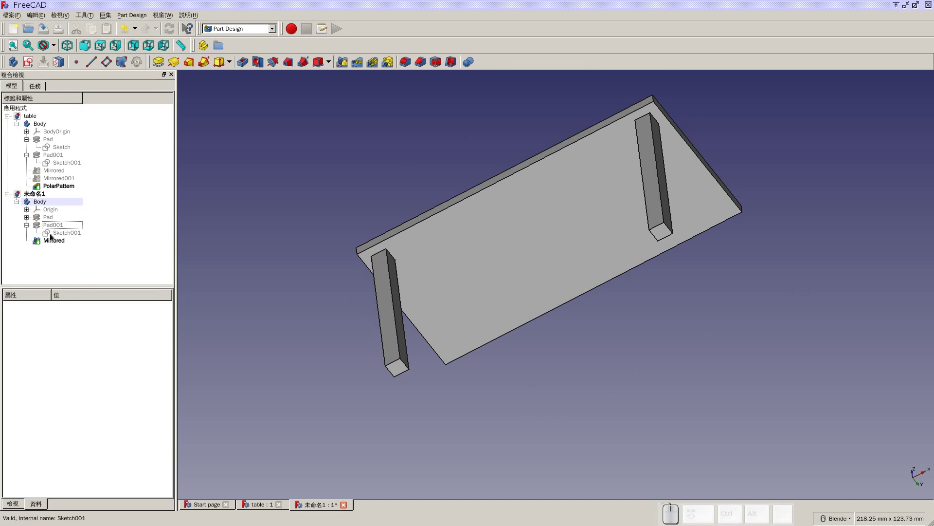
- Mirror Pad001 across the horizontal sketch axis to create Mirrored001, the third leg
left_click(55, 225)
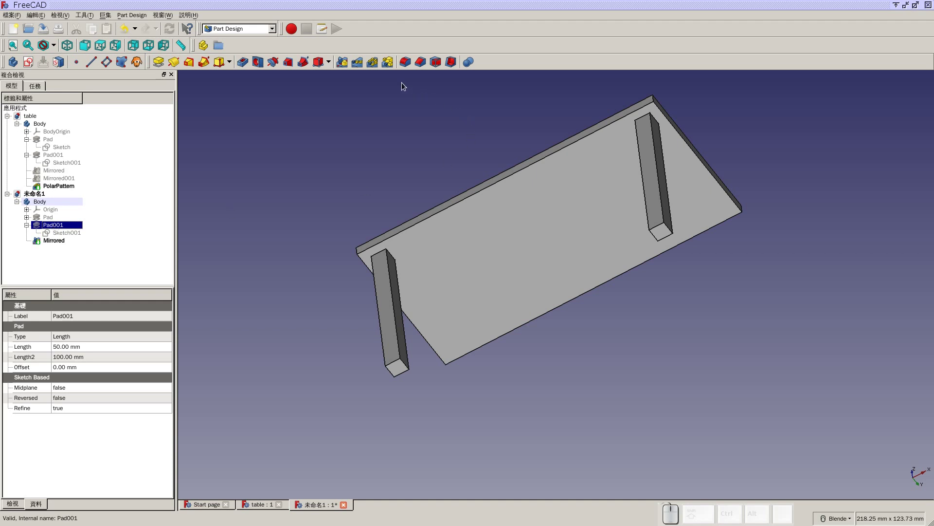
left_click(345, 64)
left_click(116, 314)
left_click(120, 329)
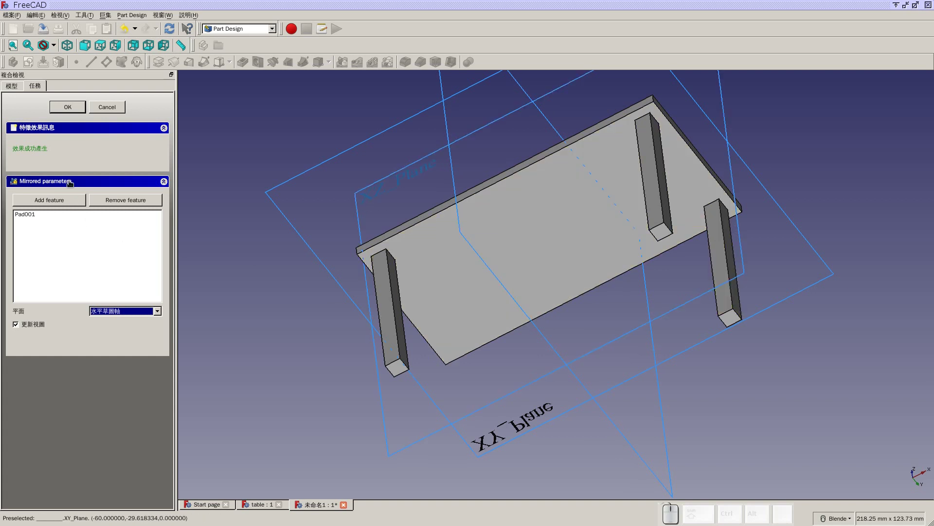
left_click(68, 113)
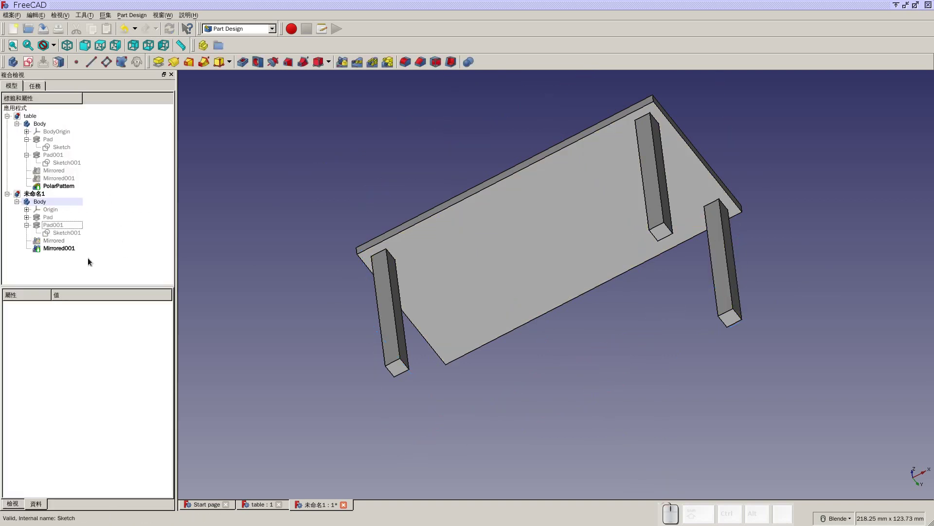
left_click(71, 252)
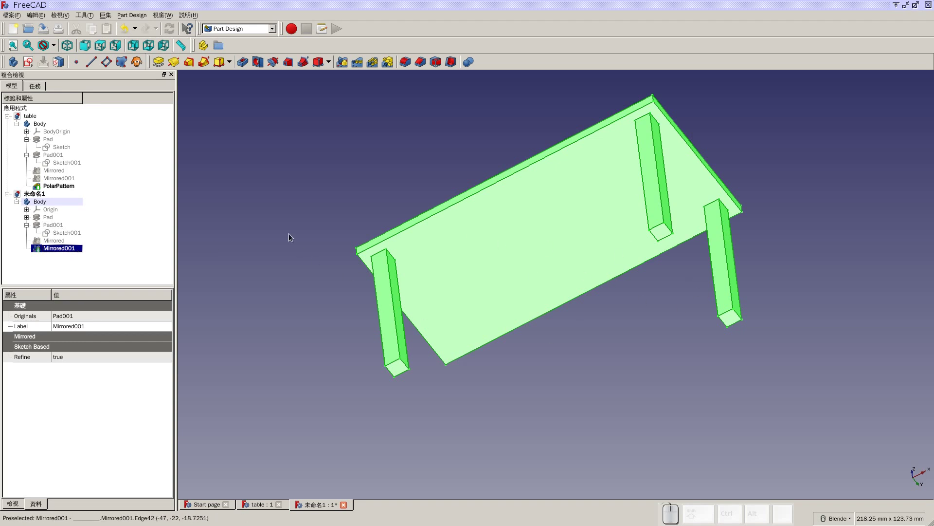
left_click(277, 213)
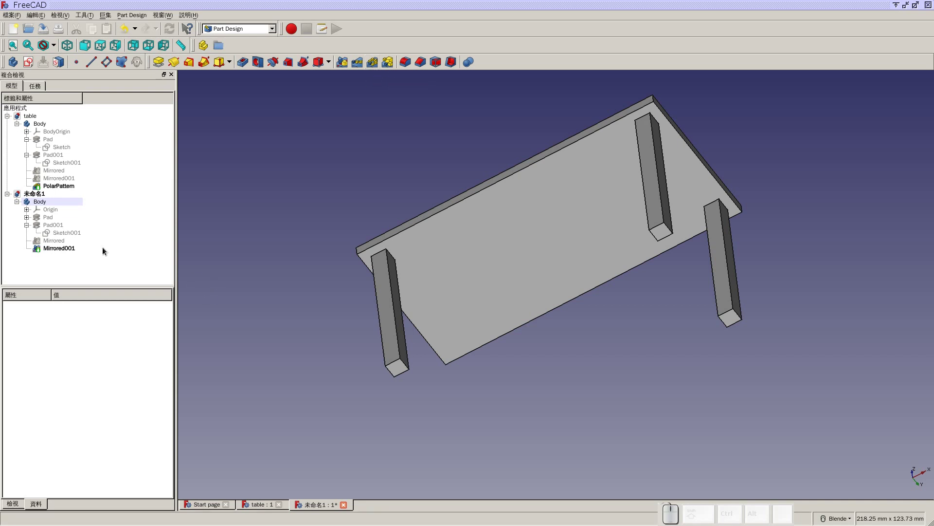
- Polar-pattern Pad001 around the vertical sketch axis over 360° with 2 occurrences for the fourth leg
left_click(54, 225)
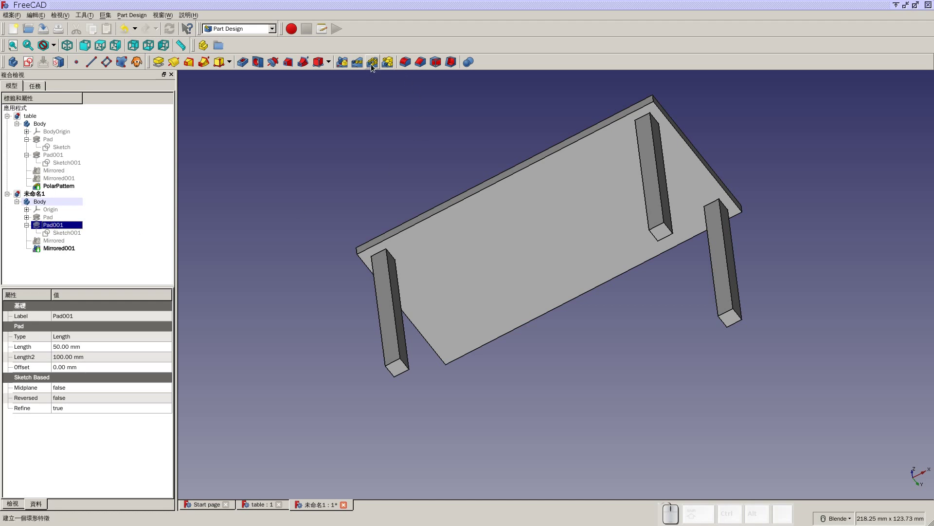
left_click(374, 67)
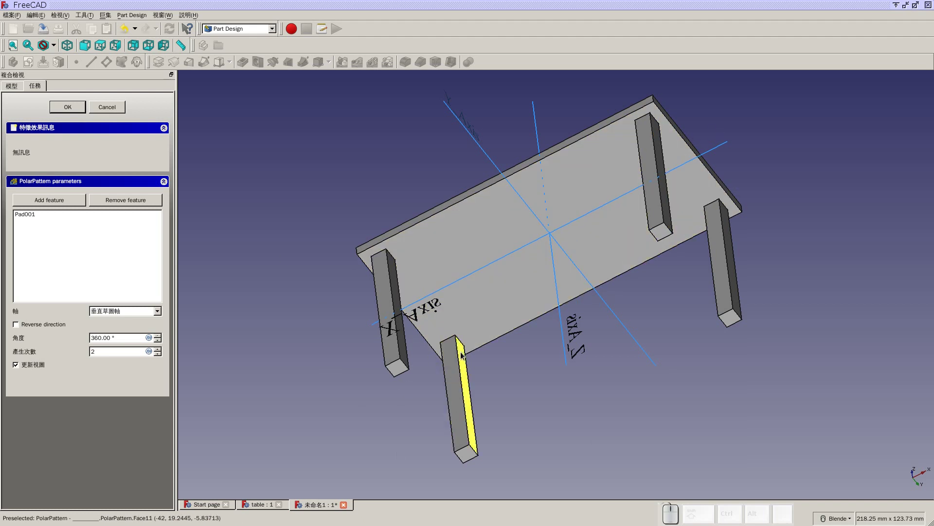
left_click(162, 351)
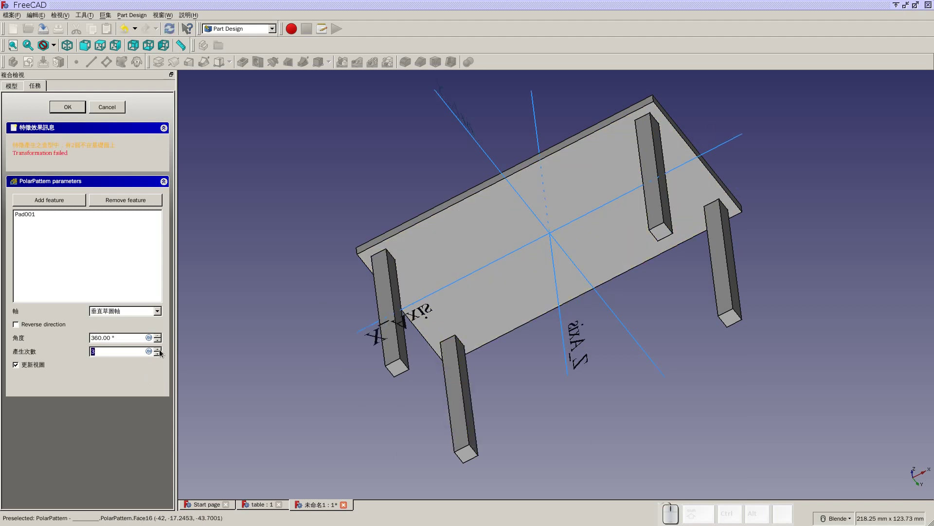
left_click_drag(483, 346, 639, 218)
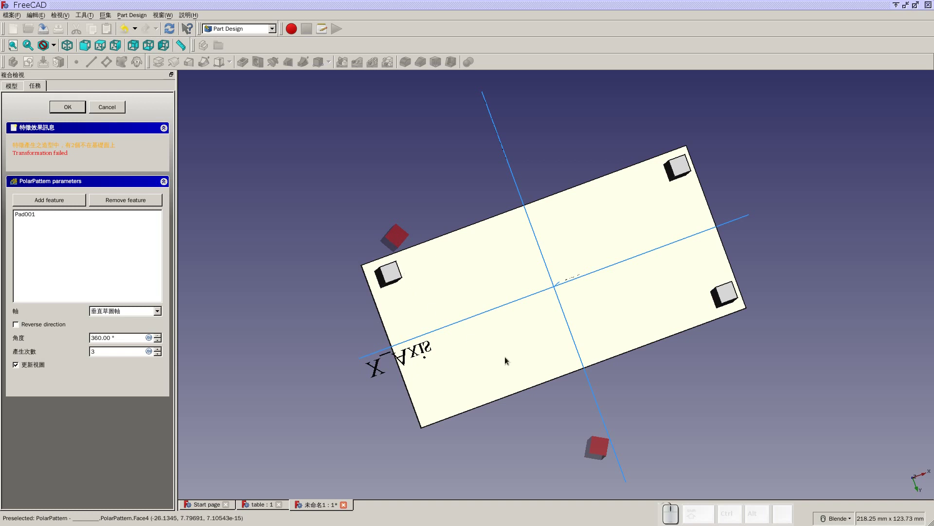
middle_click(544, 308)
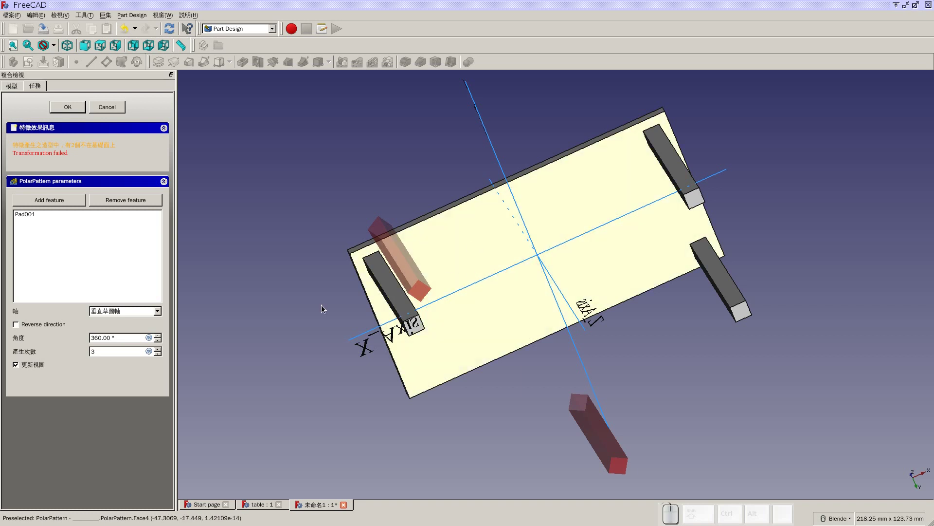
left_click(162, 358)
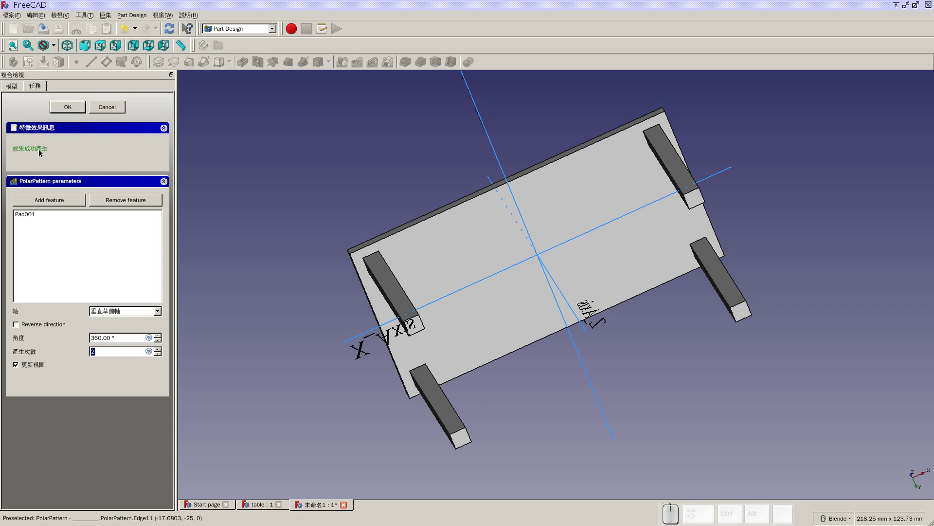
left_click(66, 107)
left_click(70, 47)
left_click(17, 49)
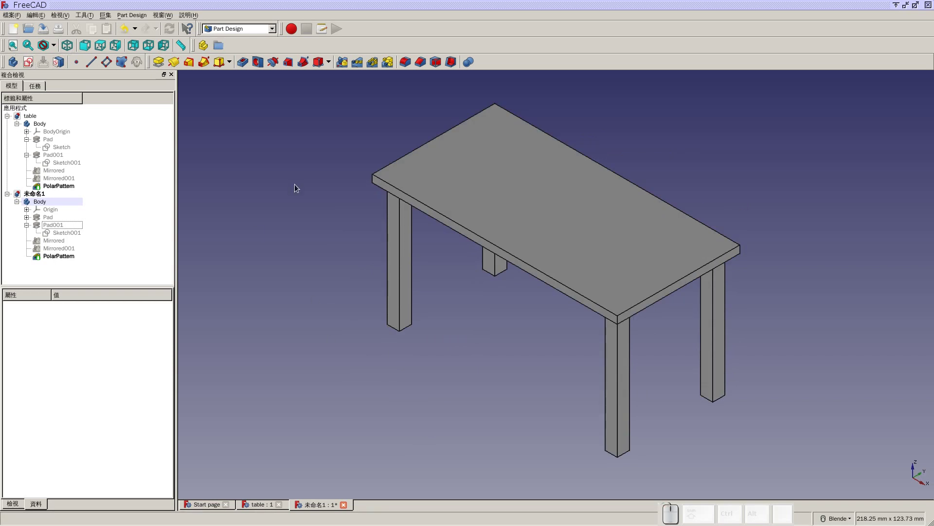